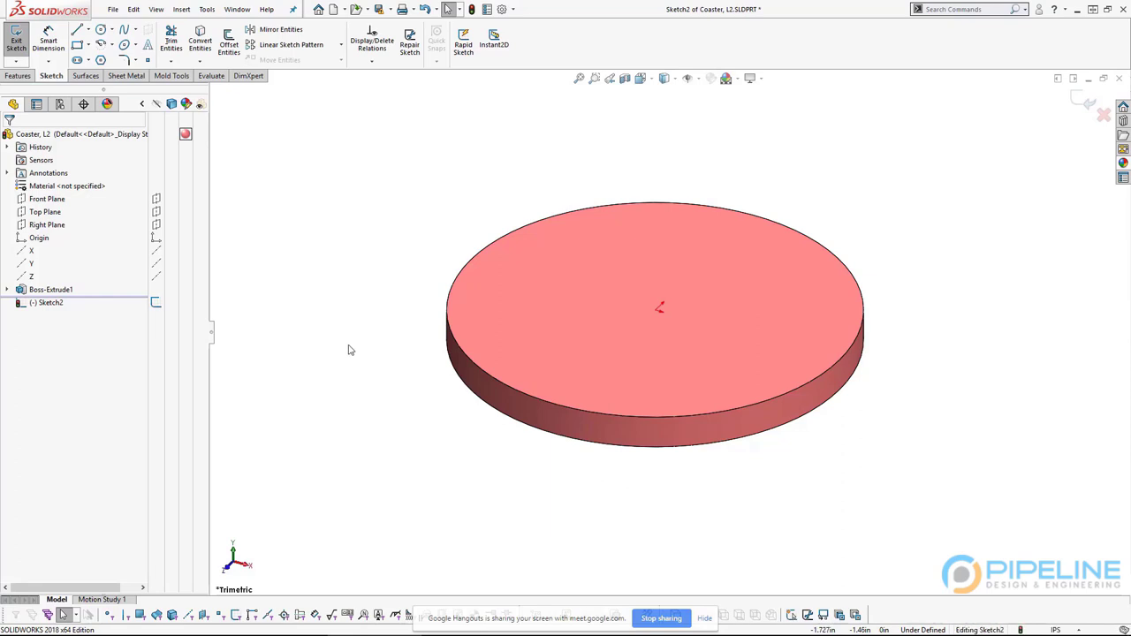
View the coaster top Normal To and zoom in on the outer edge for the offset circle
key("ctrl+8")
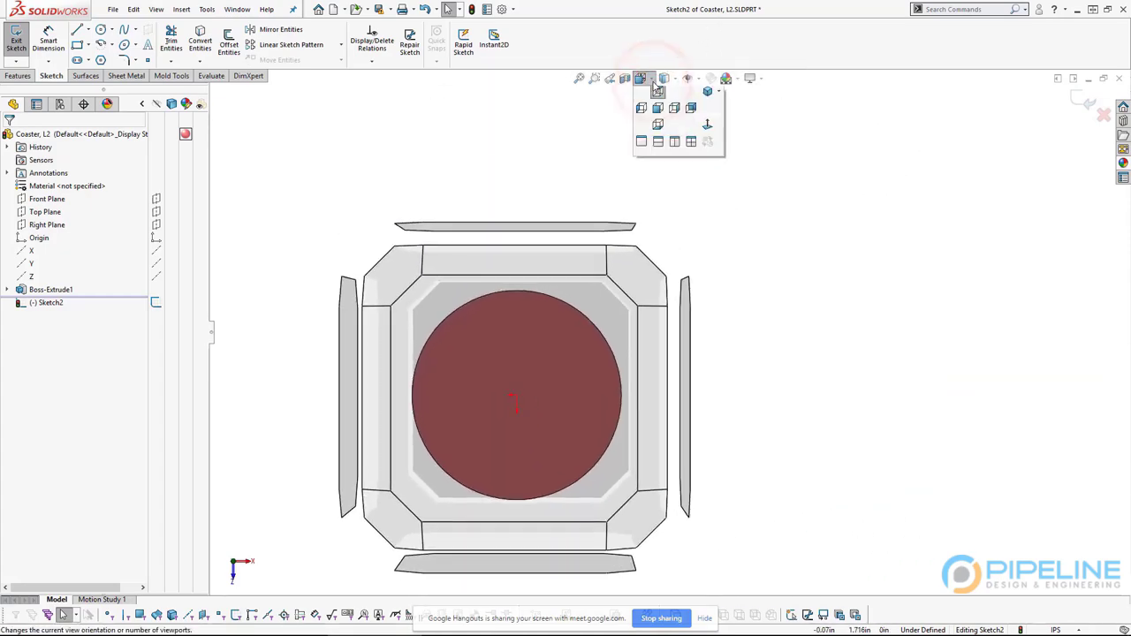
middle_click(770, 450)
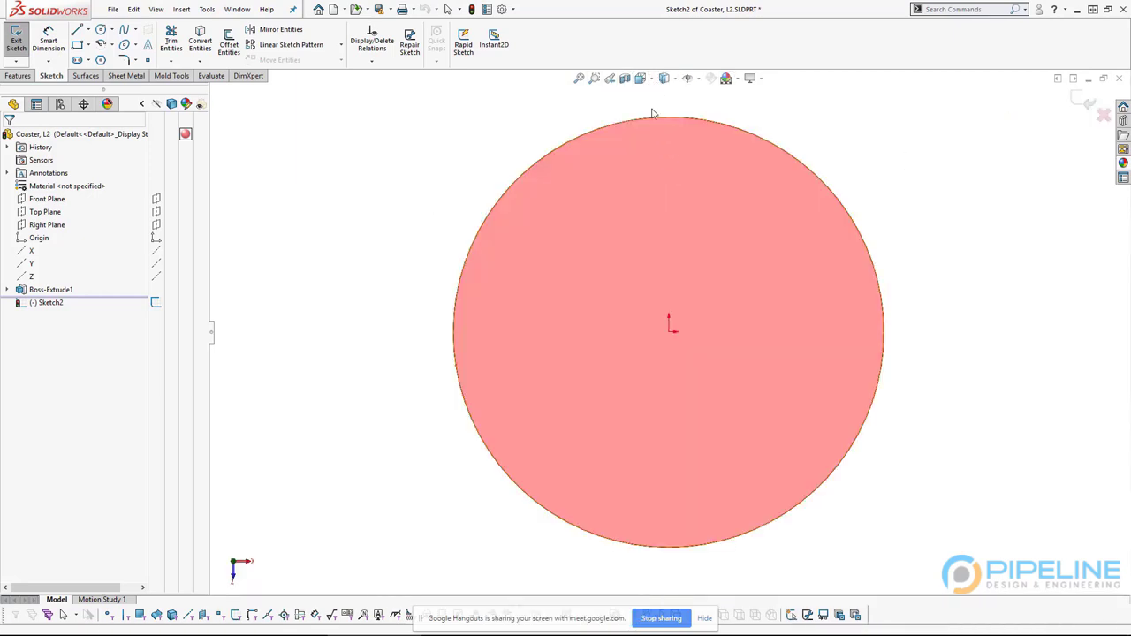
scroll("up", 3)
middle_click(616, 326)
scroll("down", 3)
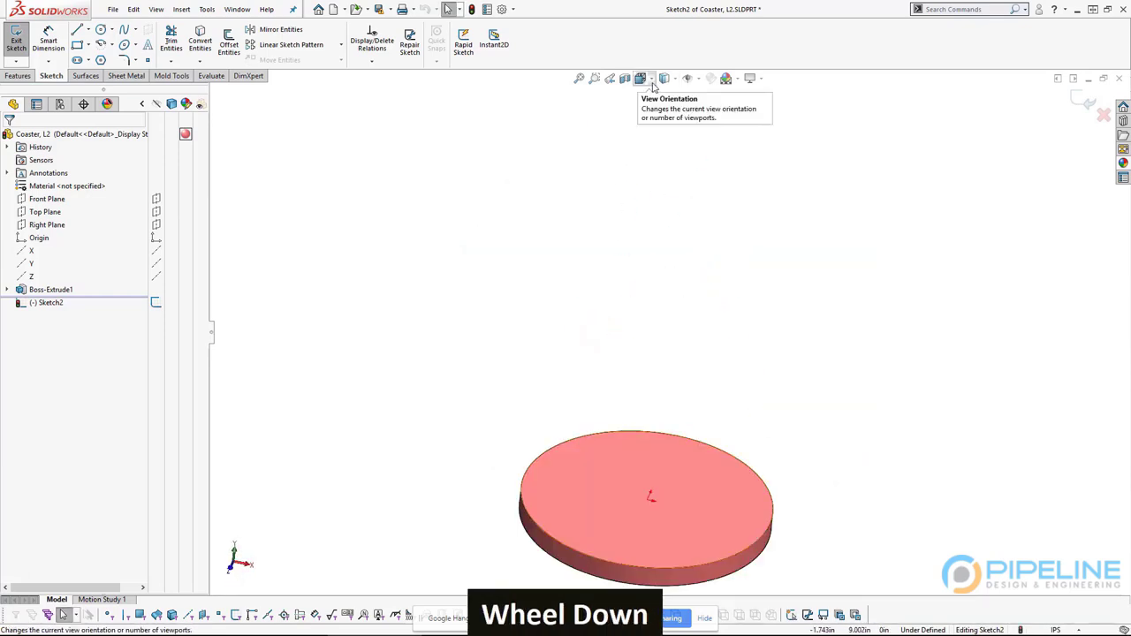
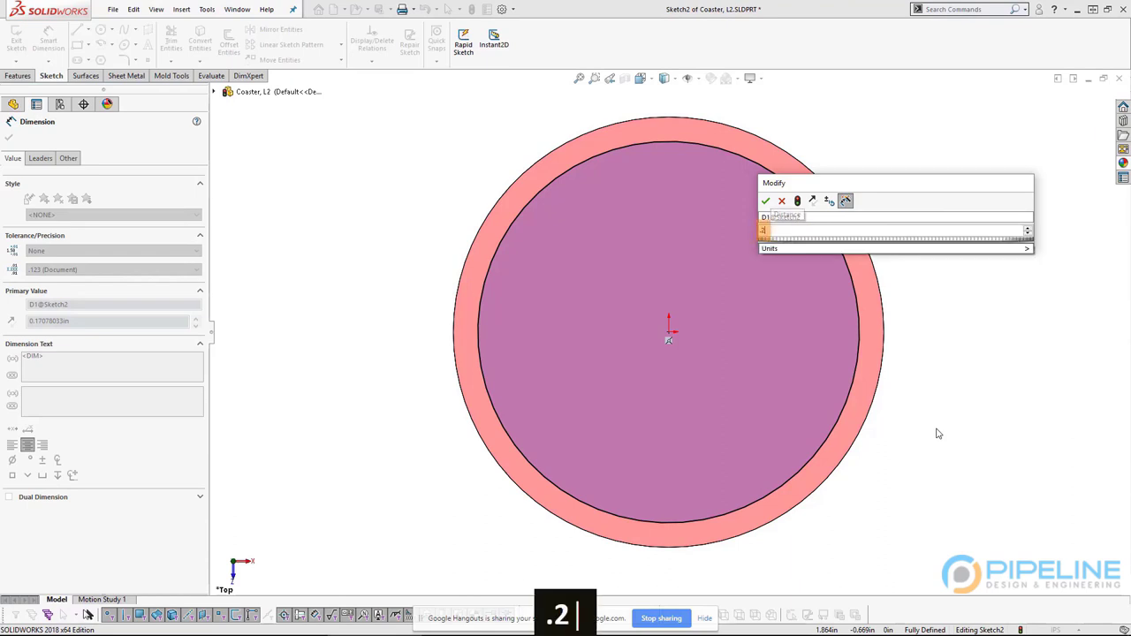
Accept the 0.100 in Blind cut depth and orbit to preview the recess
key("Return")
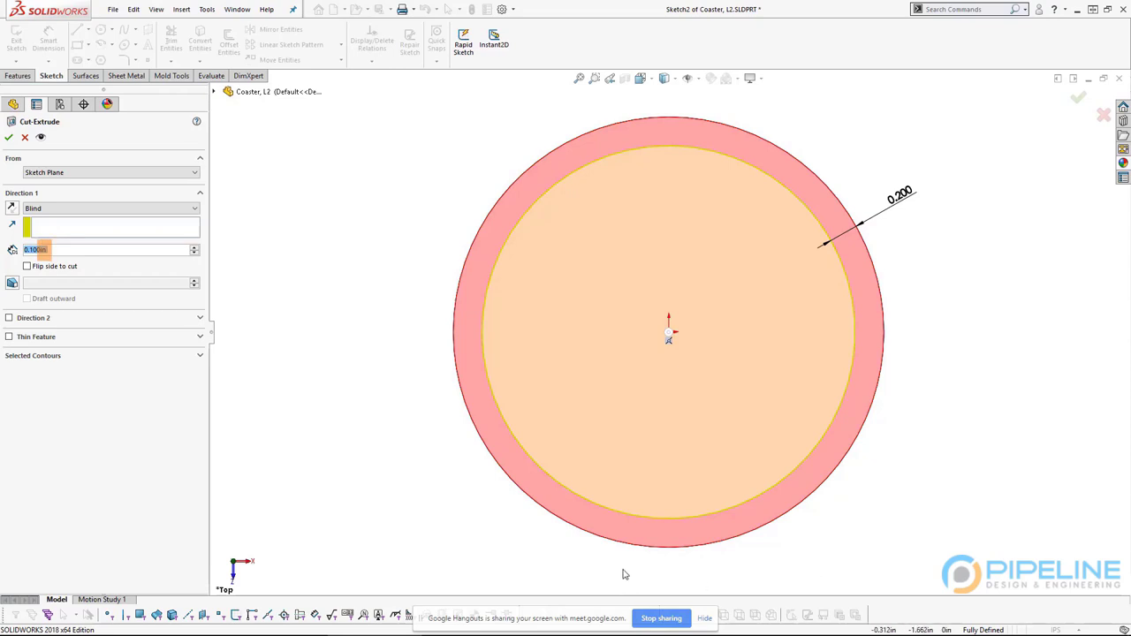
middle_click(623, 564)
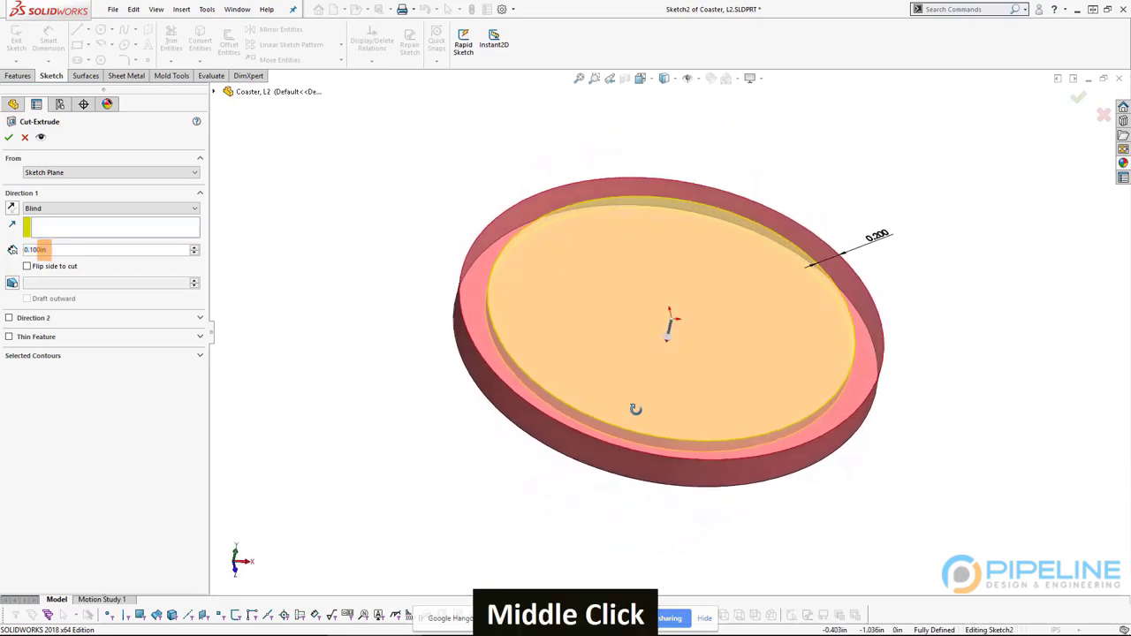
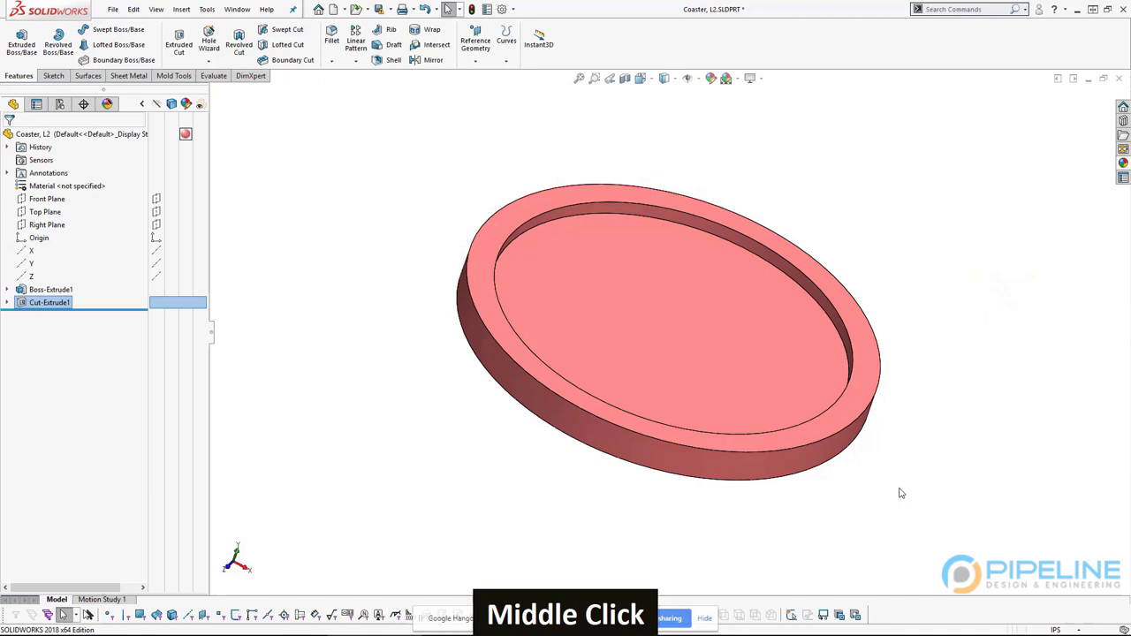
scroll("up", 3)
middle_click(832, 425)
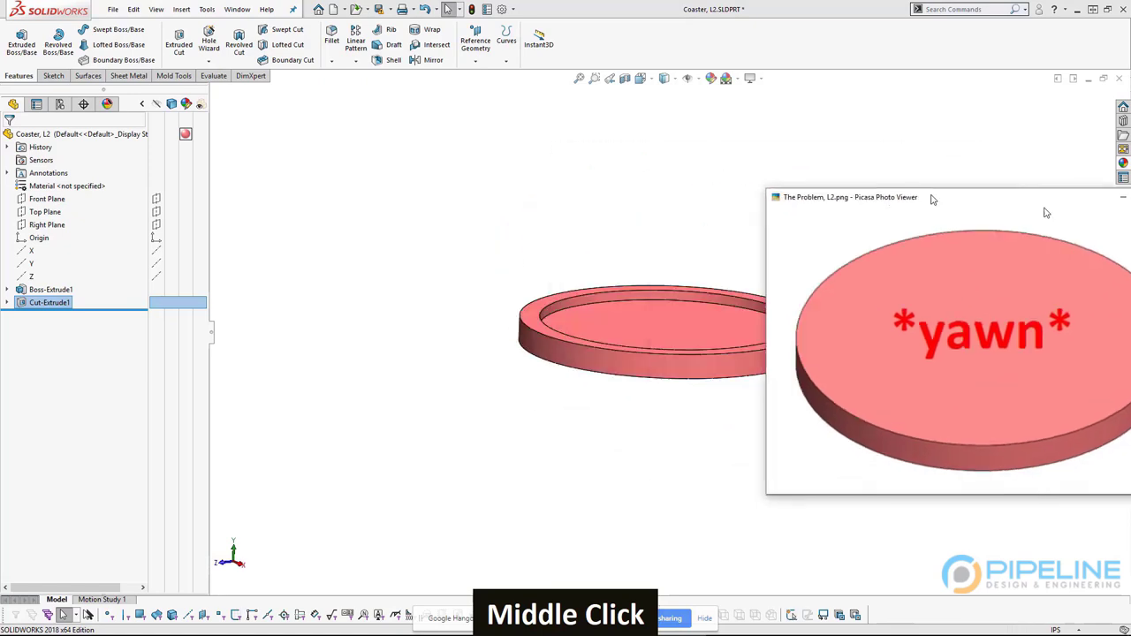
scroll("down", 3)
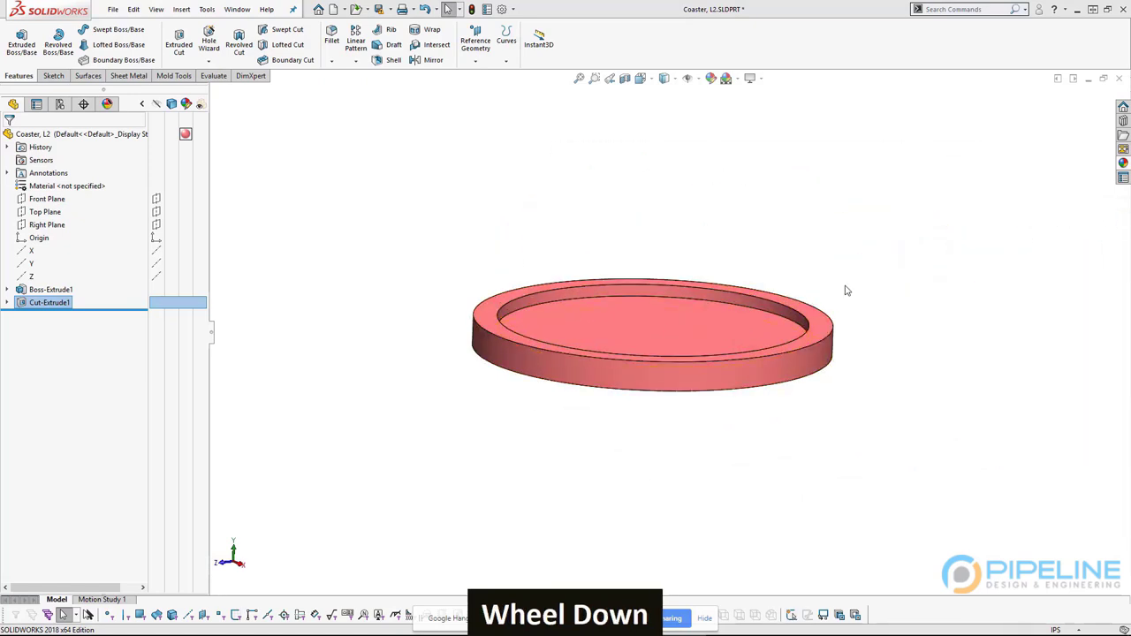
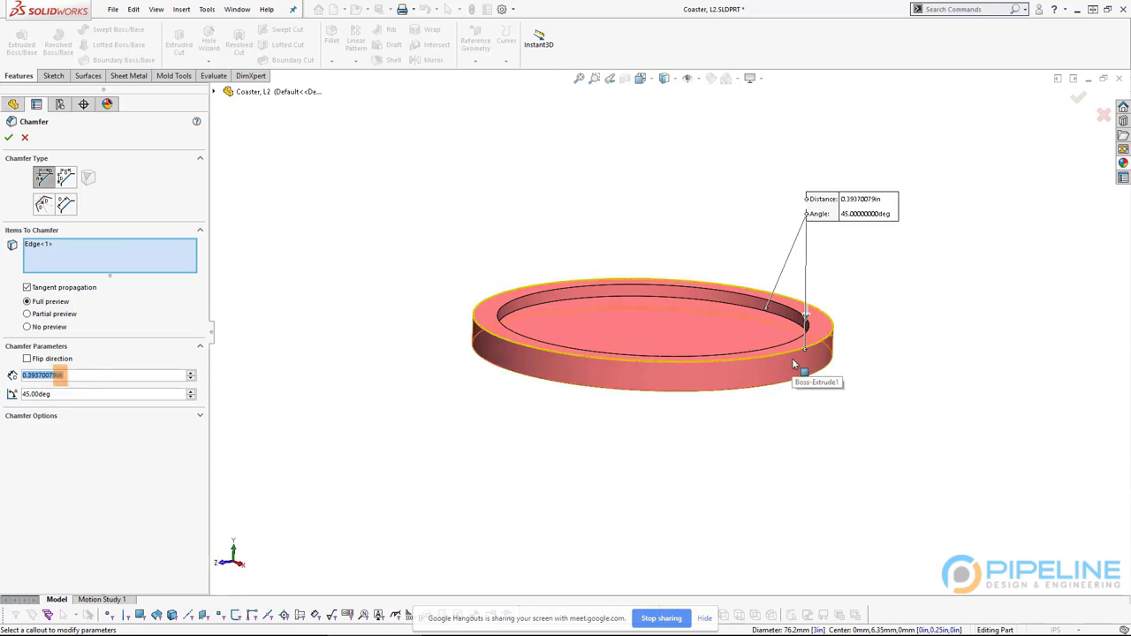
Zoom out to reach the ring's outer top edge for the chamfer
scroll("down", 3)
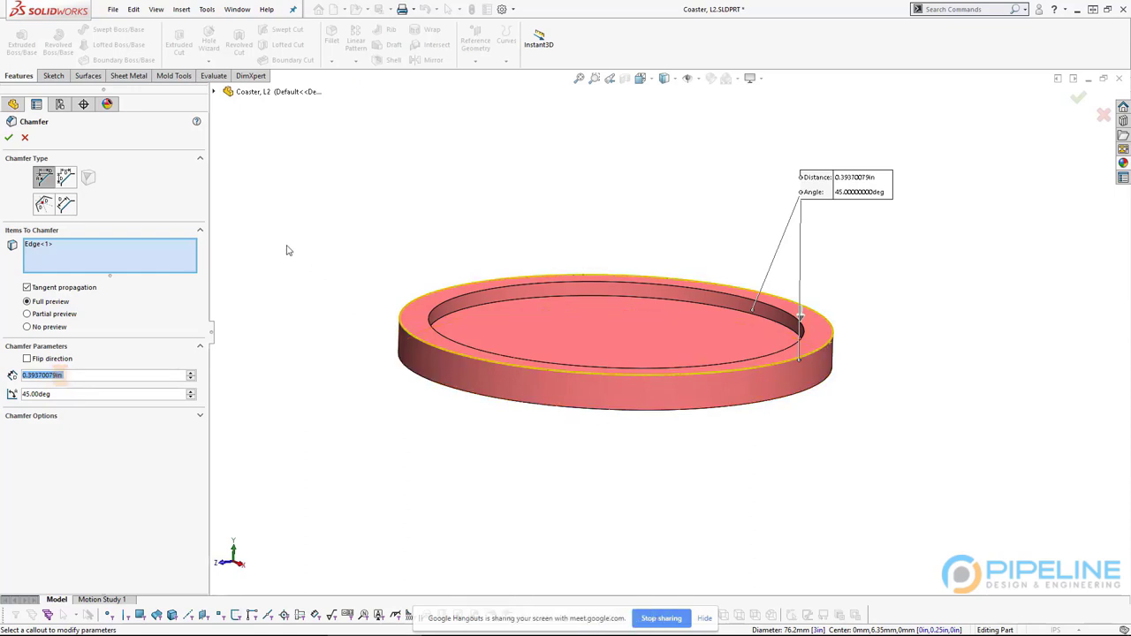
Set the chamfer distance to 0.1 in at 45 degrees
double_click(353, 312)
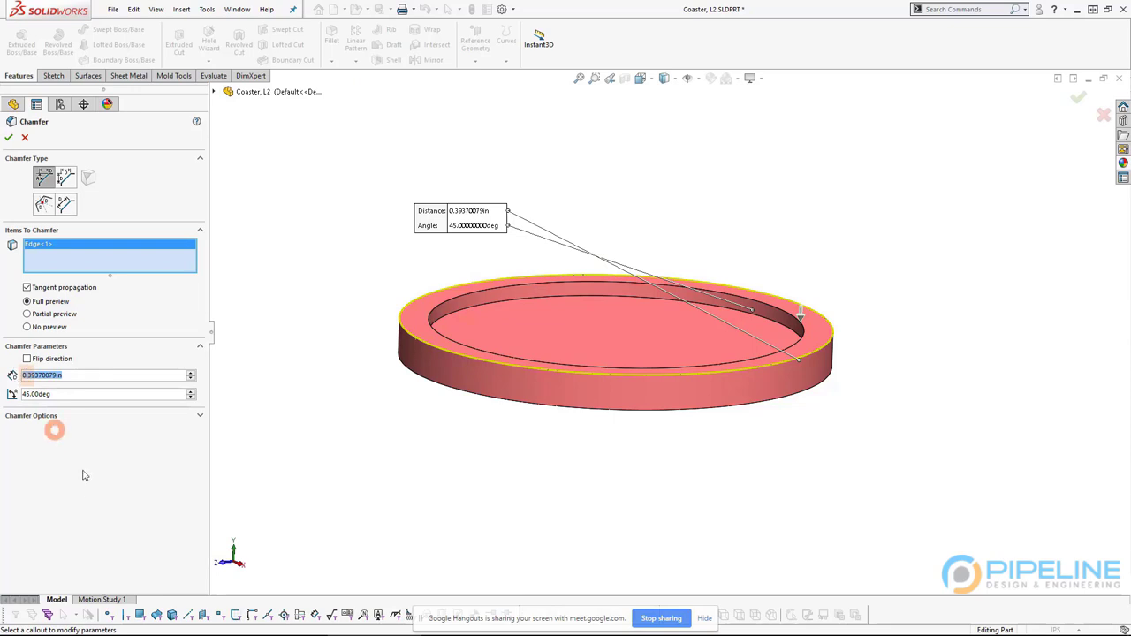
type(".1")
key("Return")
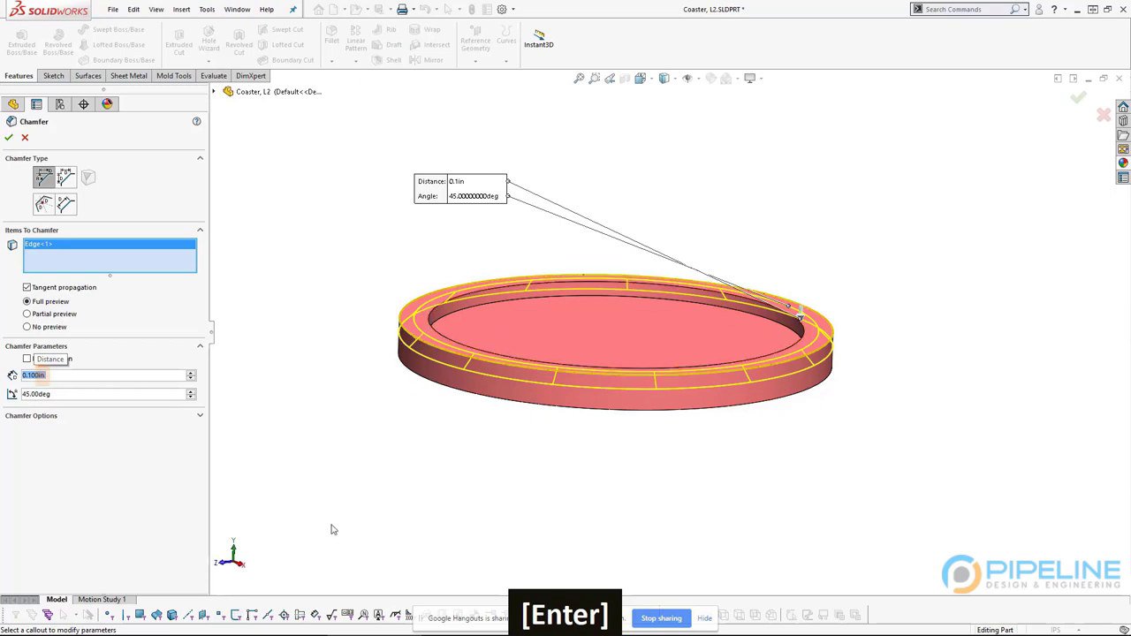
middle_click(695, 418)
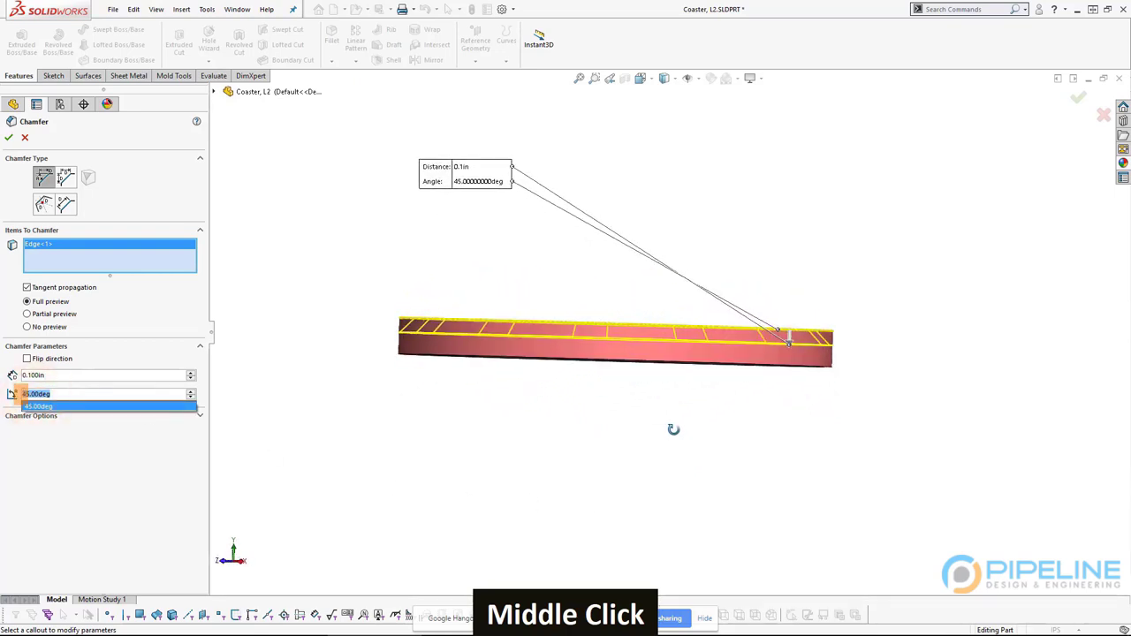
scroll("down", 3)
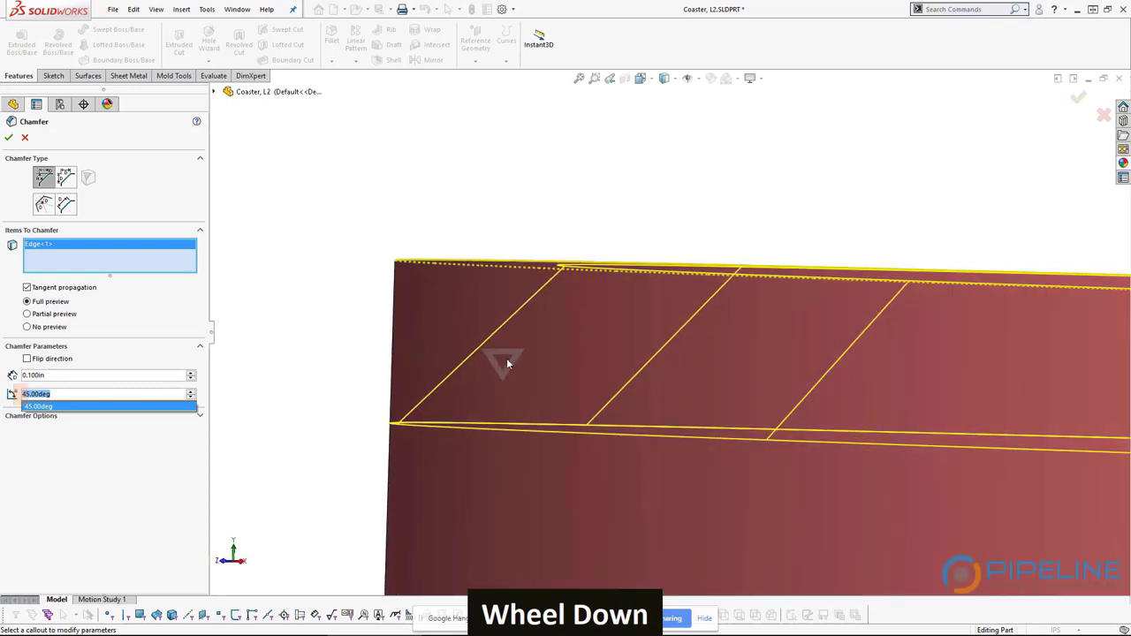
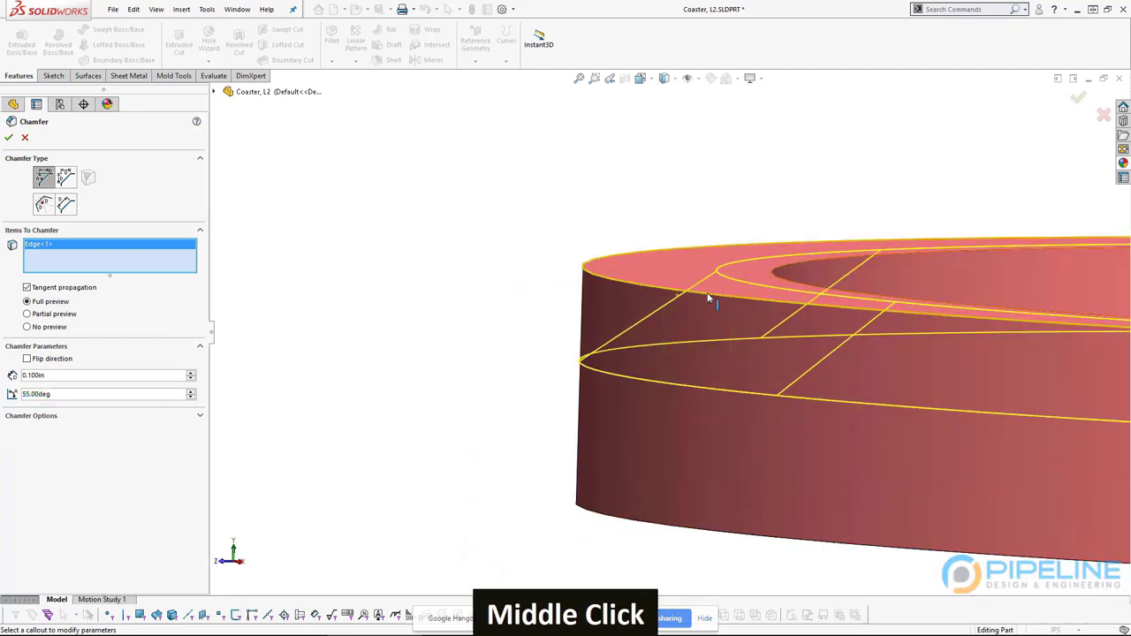
scroll("up", 3)
scroll("down", 3)
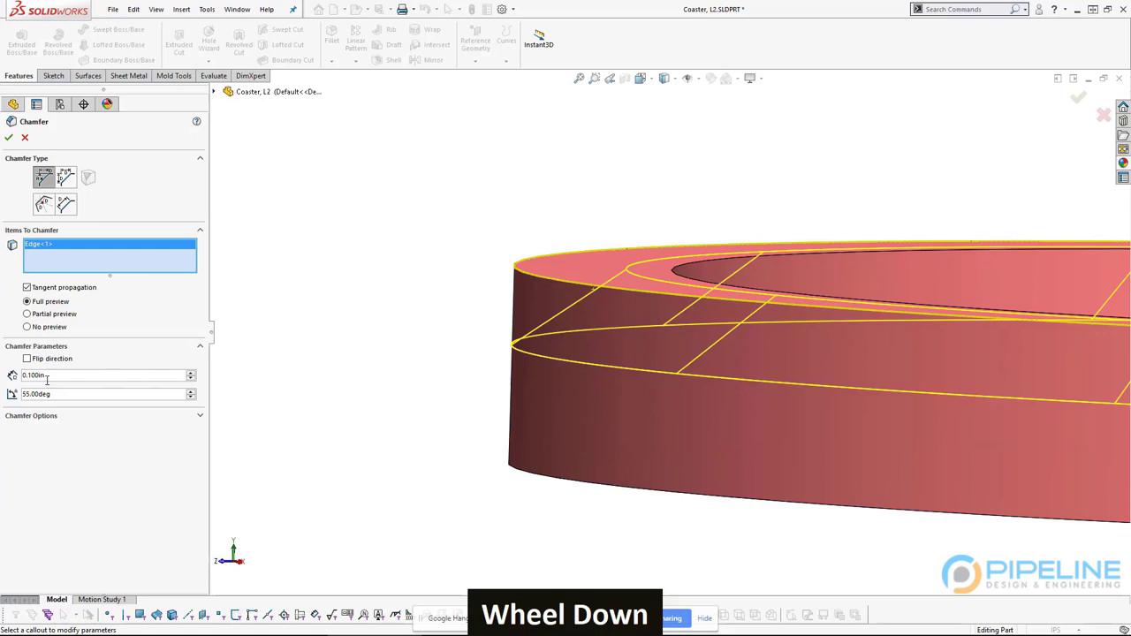
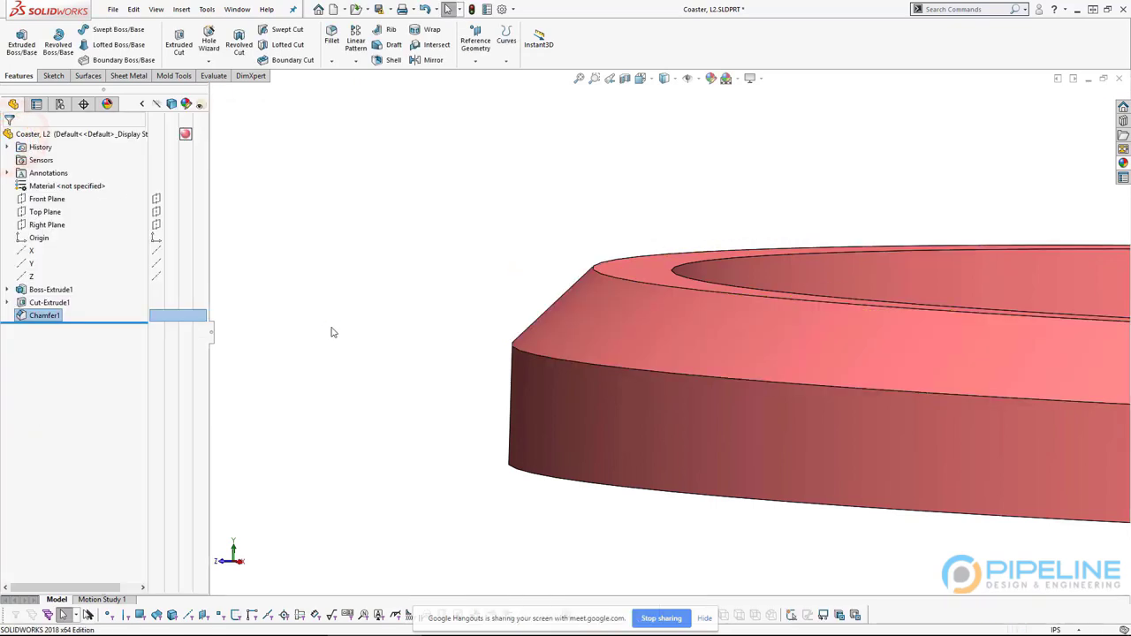
scroll("up", 3)
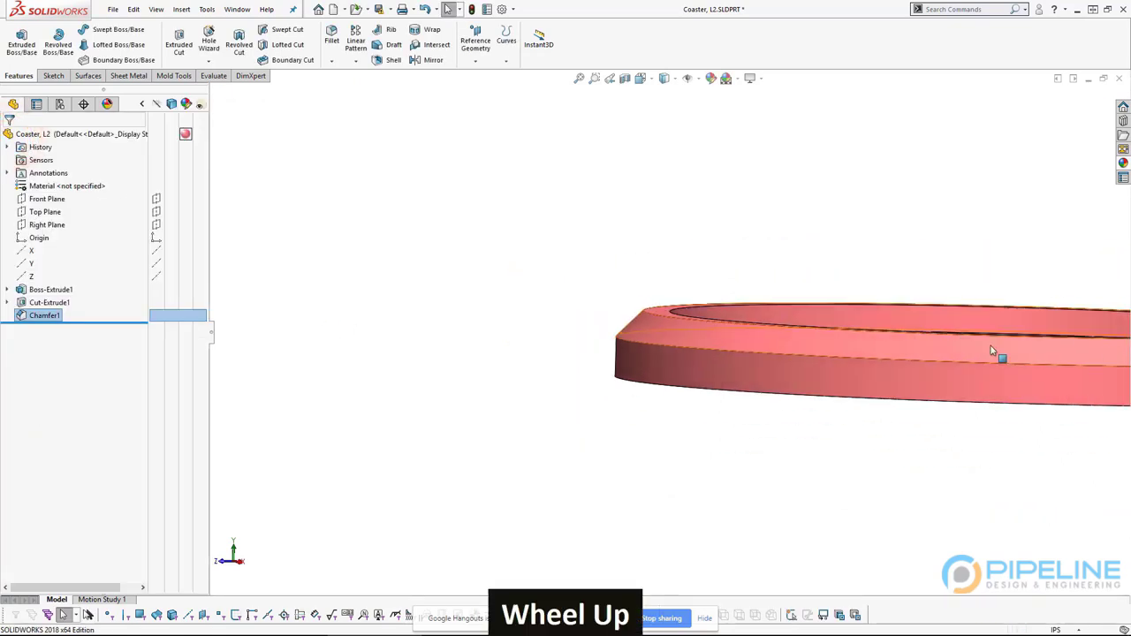
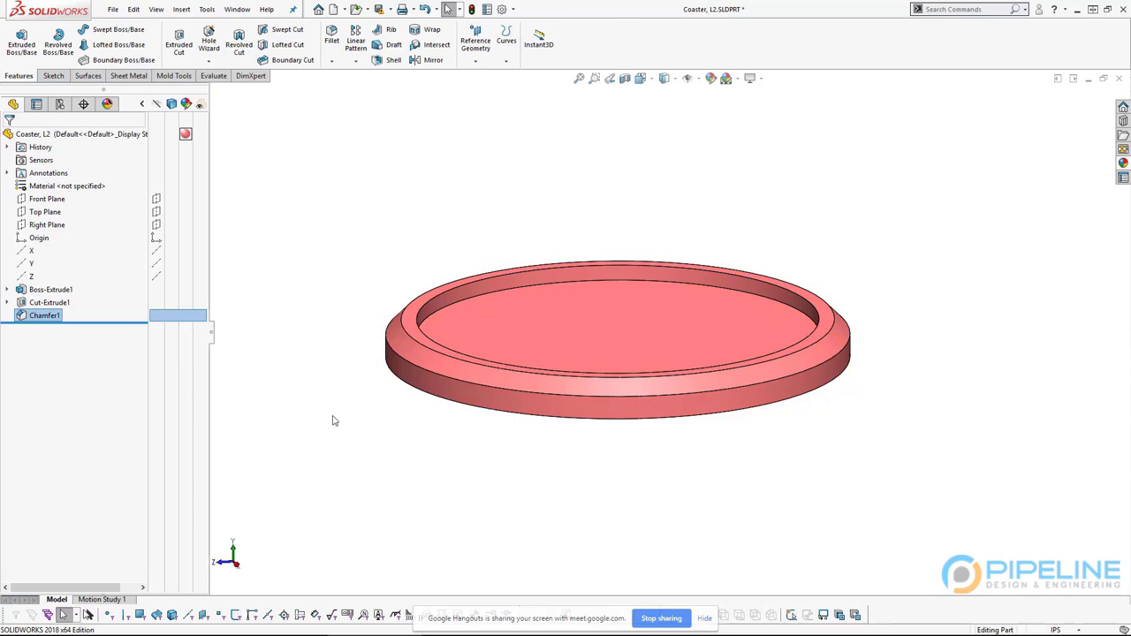
scroll("up", 3)
scroll("down", 3)
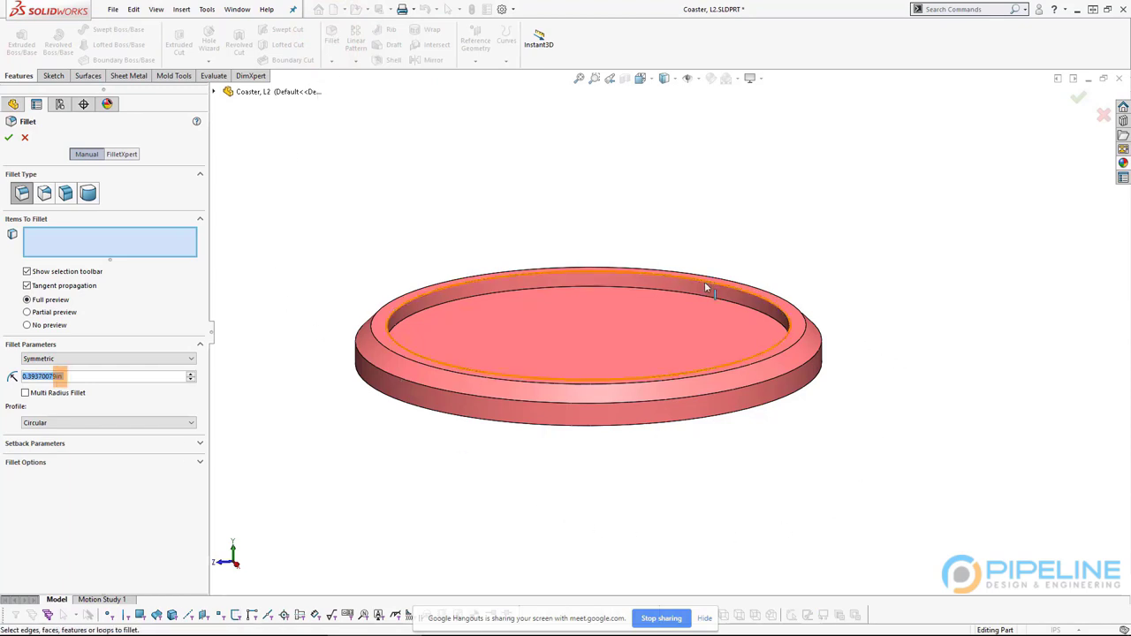
Set the inner rim fillet radius to 0.05 in and preview it
scroll("down", 3)
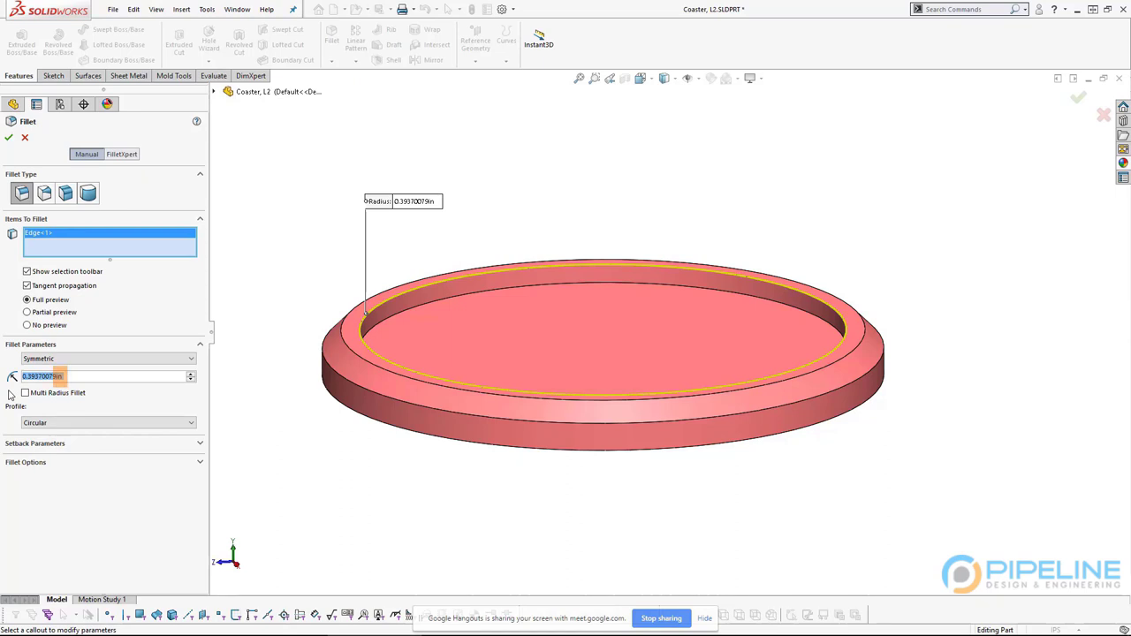
type(".05")
key("Return")
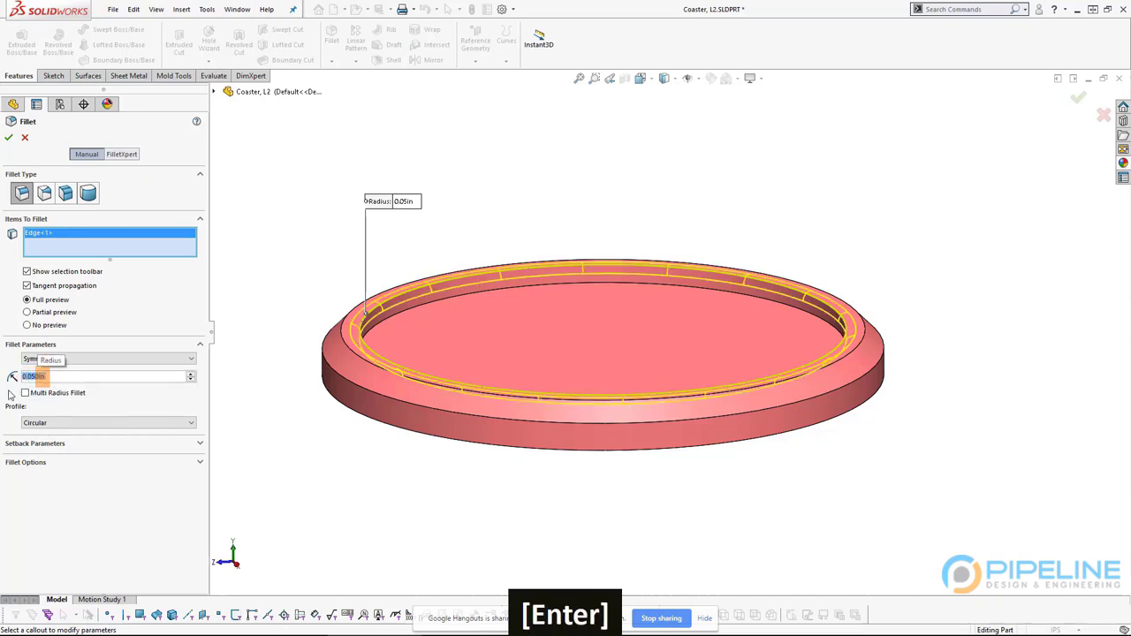
Orbit and zoom to inspect the 0.05 in fillet preview along the rim side-on
scroll("down", 3)
middle_click(451, 345)
scroll("down", 3)
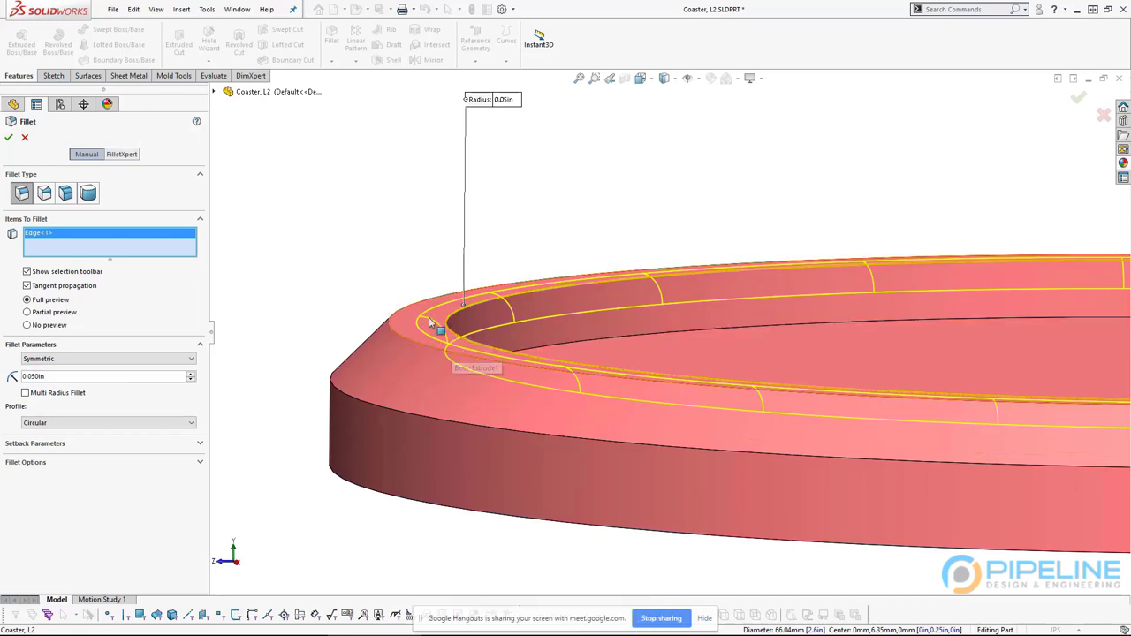
middle_click(453, 330)
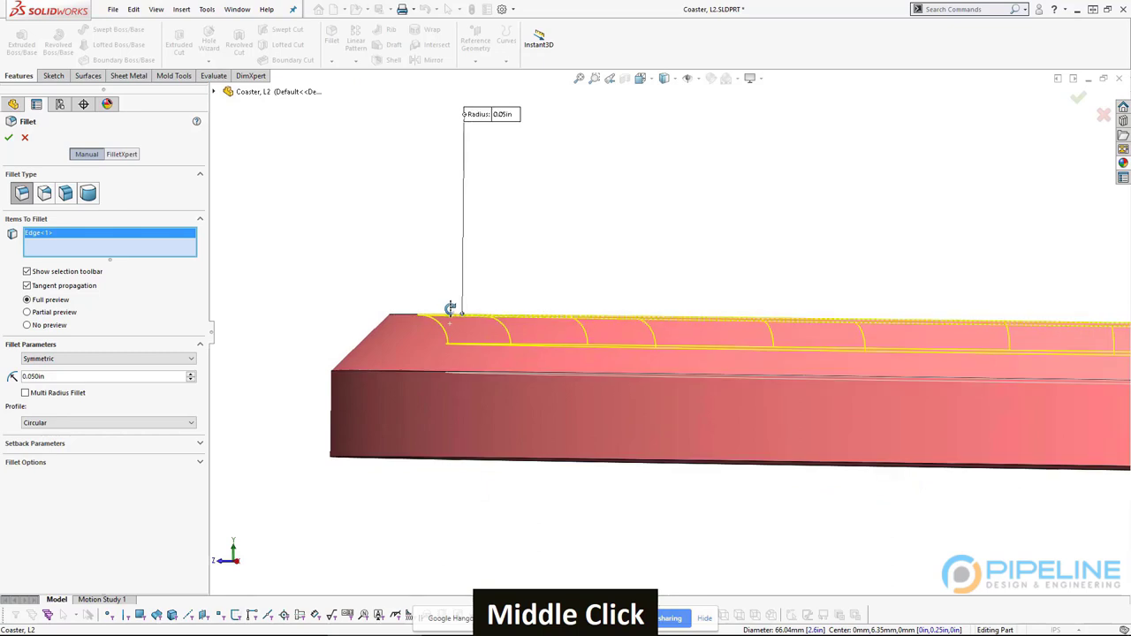
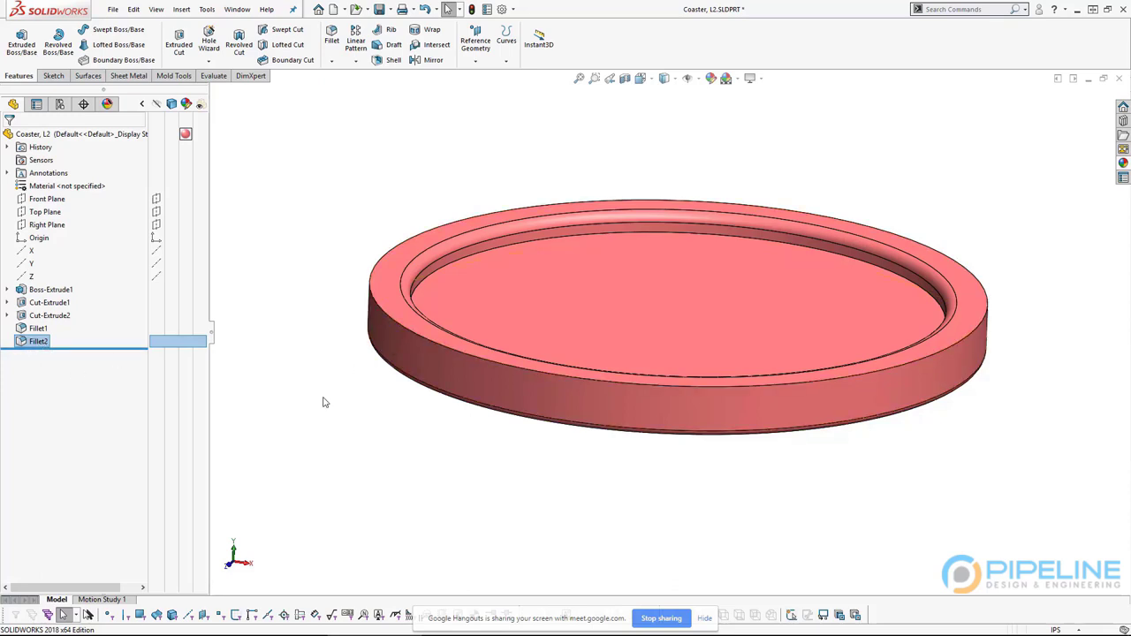
Undo the last two changes on the coaster
key("ctrl+z")
key("ctrl+z")
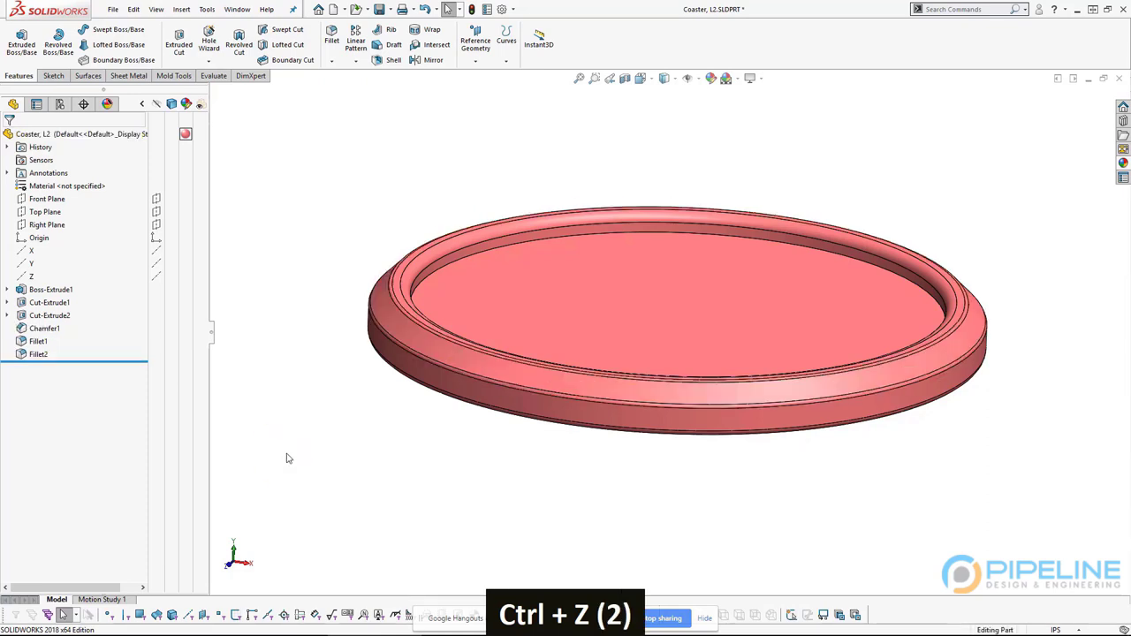
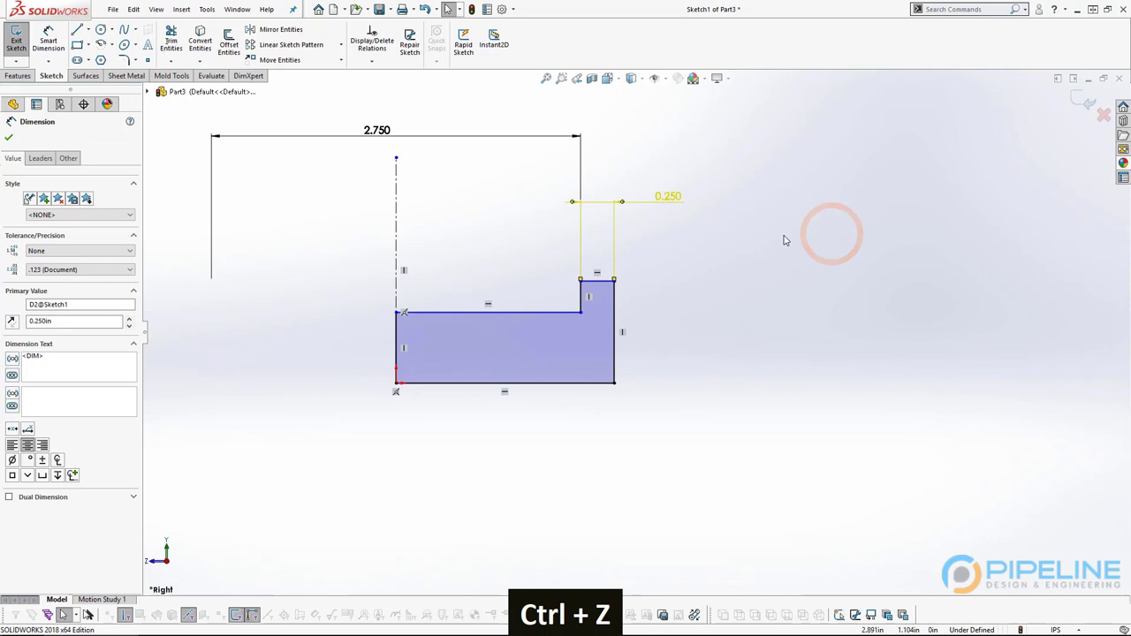
Keep the 2.750 overall width and remove the redundant 3.250 dimension
key("Delete")
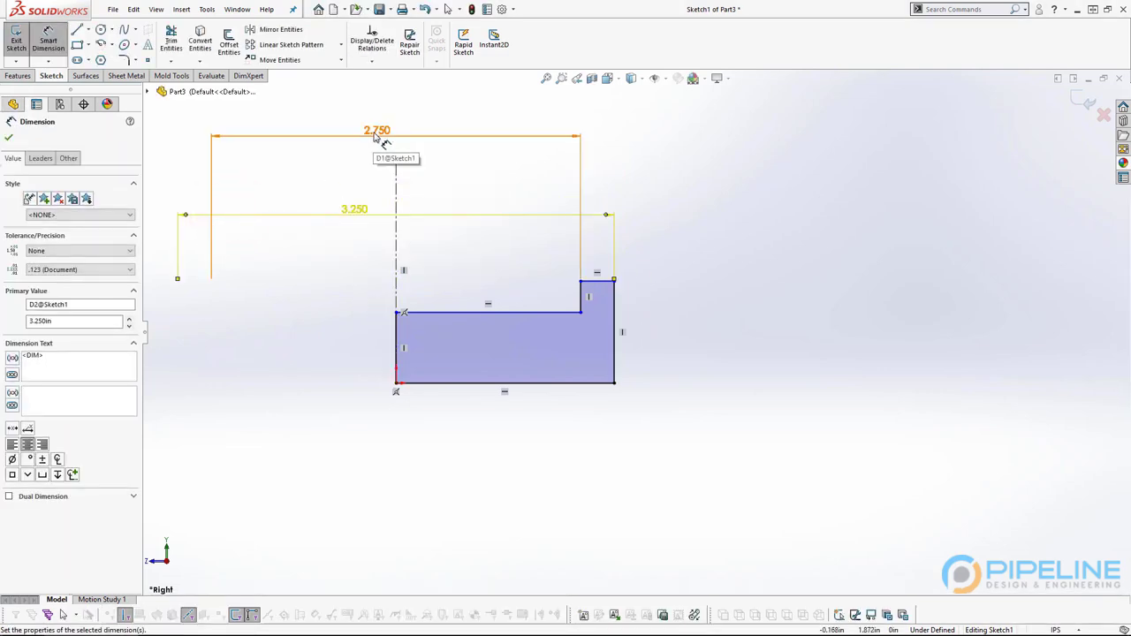
double_click(376, 132)
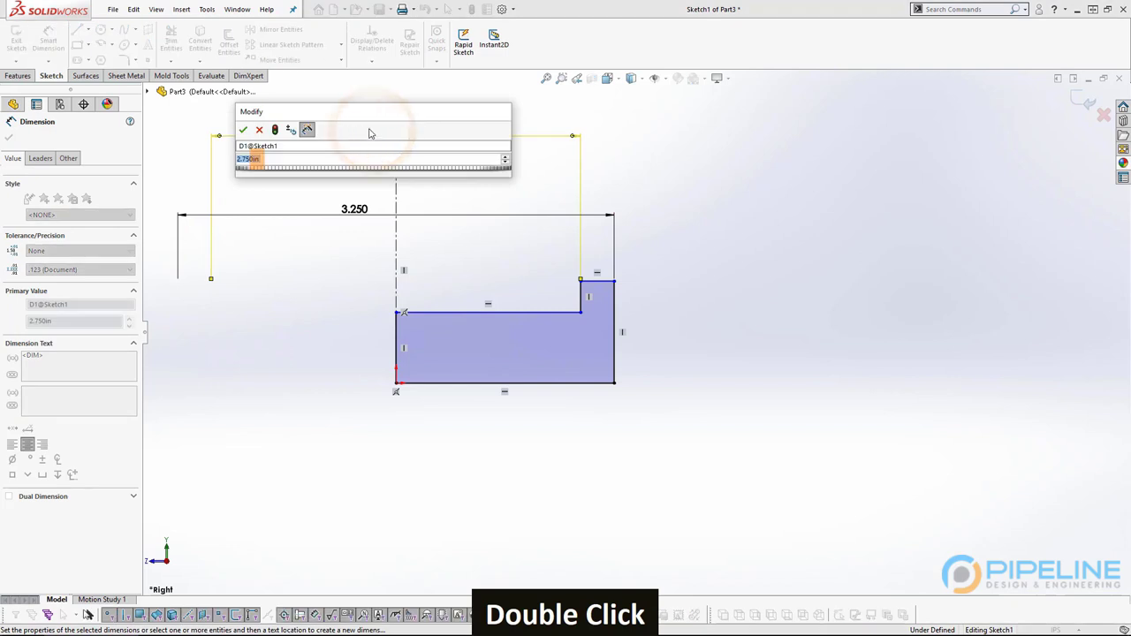
type("5")
key("Return")
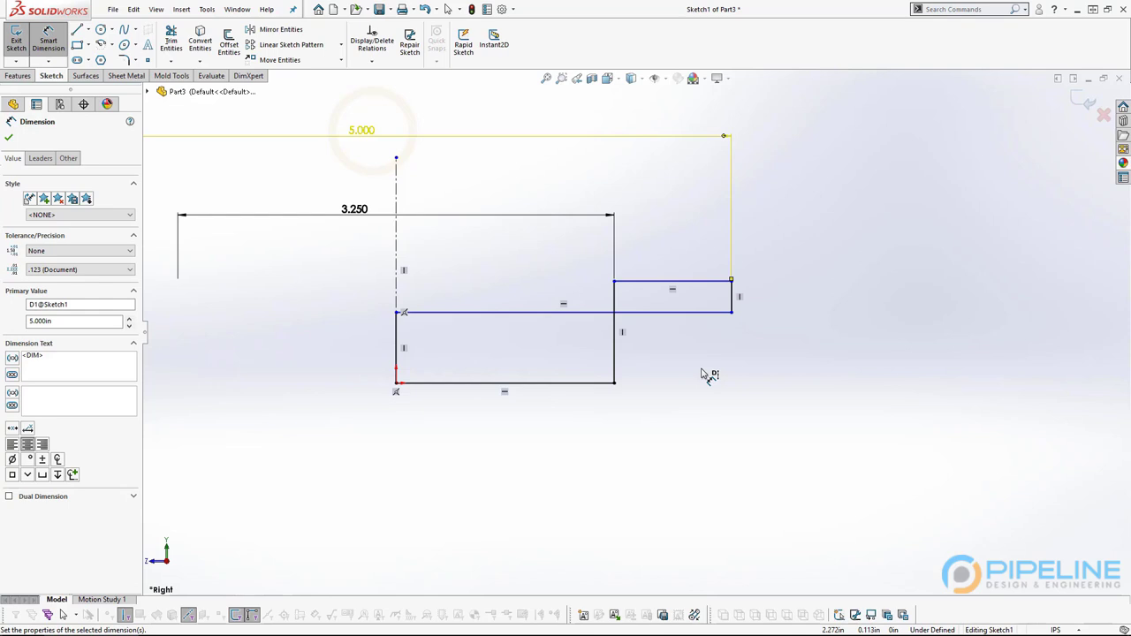
key("ctrl+z")
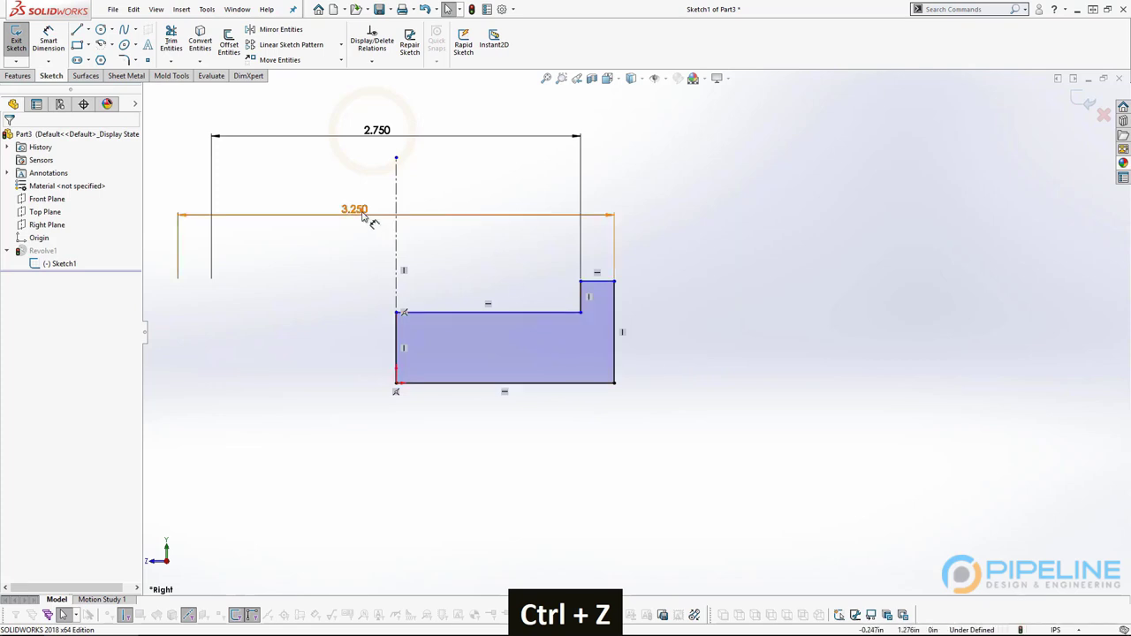
key("Delete")
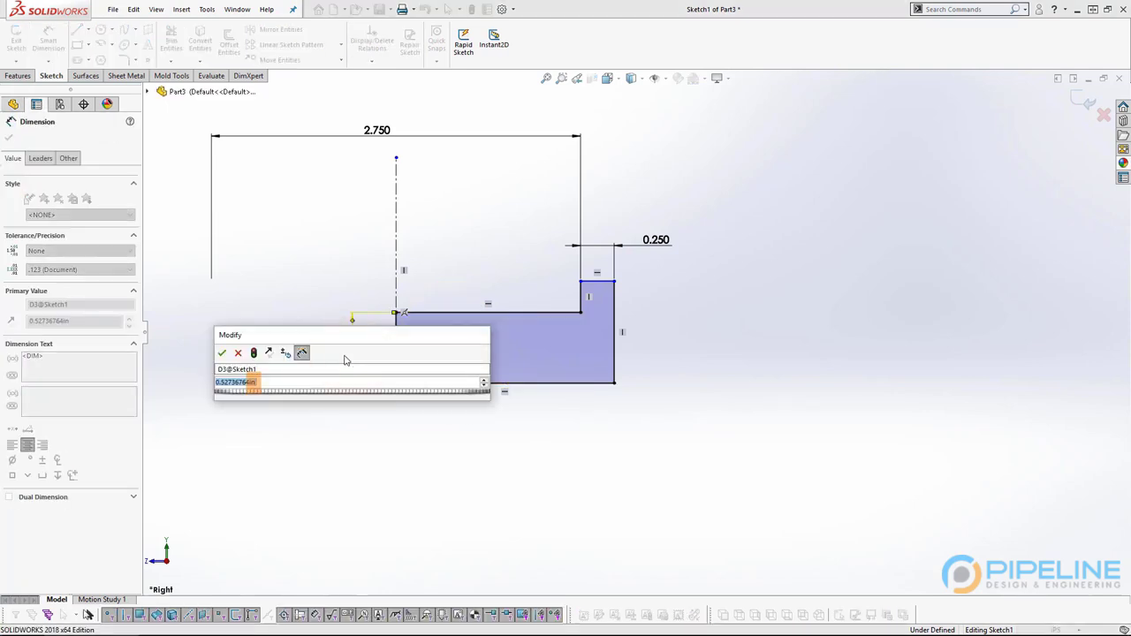
Dimension the base thickness 0.200 in and step height 0.100 in, fully defining the sketch
type(".")
type("2")
key("Return")
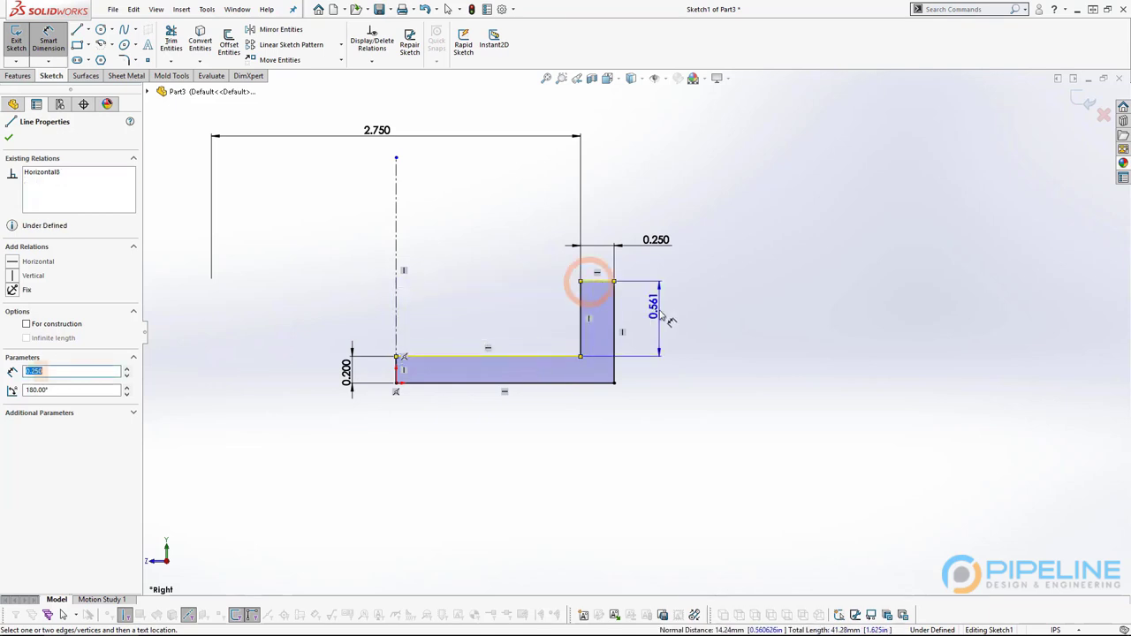
type(".1")
key("Return")
key("1")
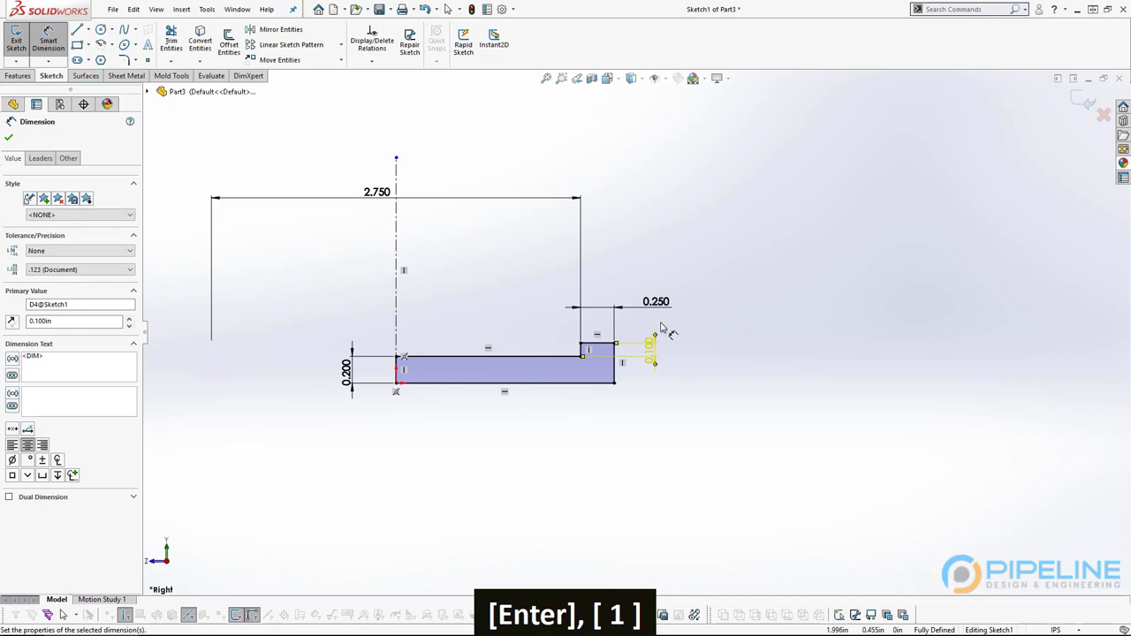
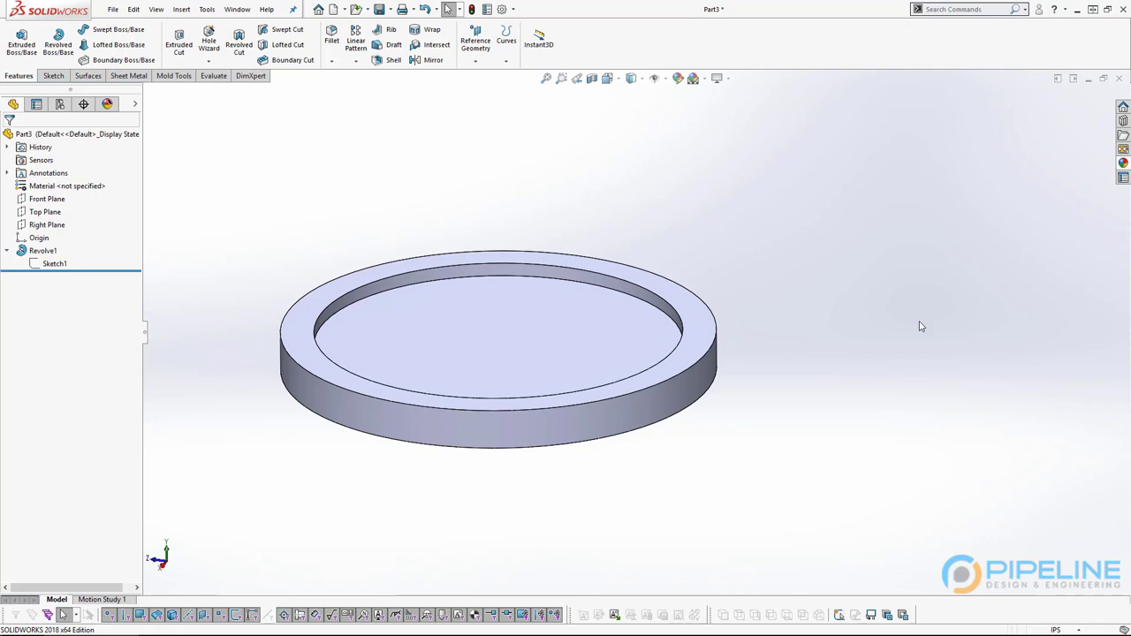
Switch to the reference Coaster, L2 part window
key("ctrl+Tab")
Orbit the reference coaster to inspect its chamfer and fillet edges
left_click(598, 334)
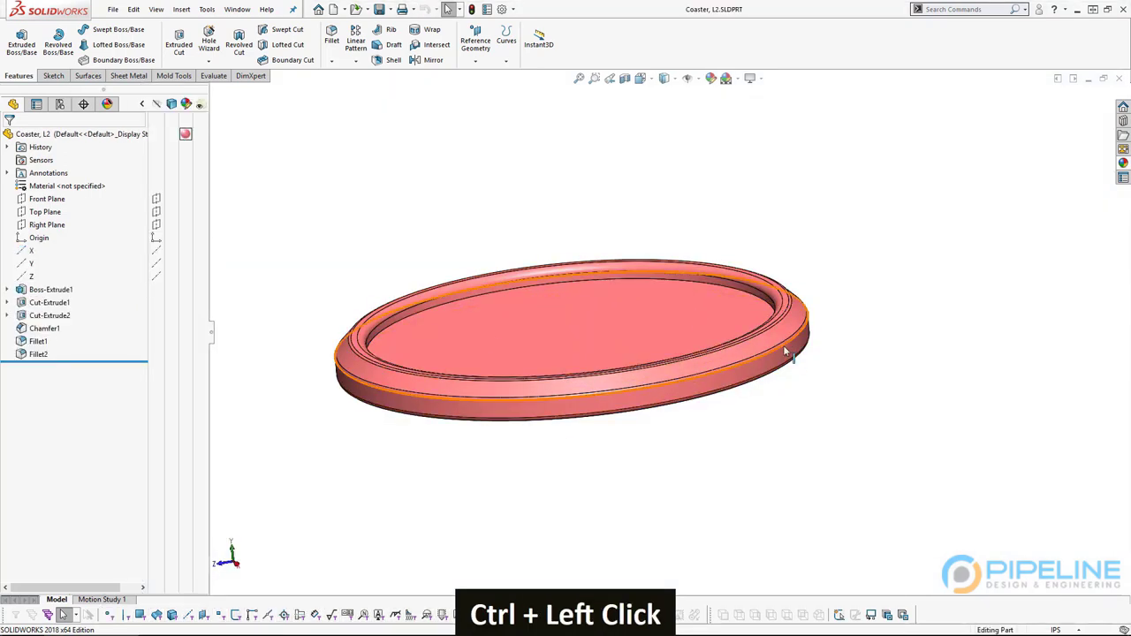
middle_click(418, 386)
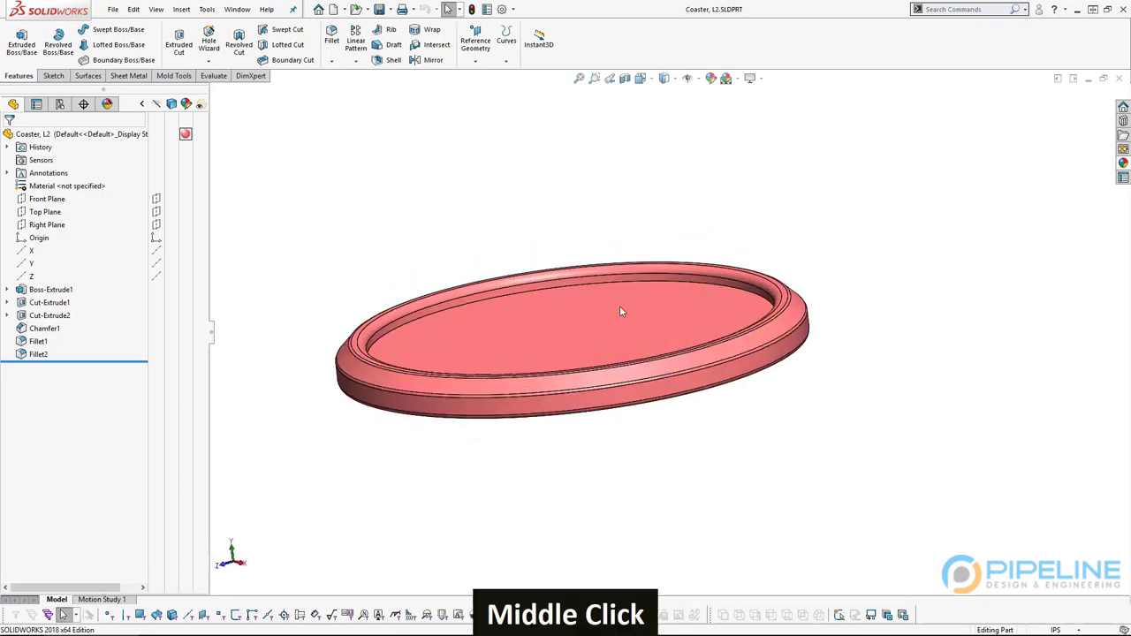
Create Chamfer1 on the ring's outer edge with a 0.1 in distance
key("ctrl+Tab")
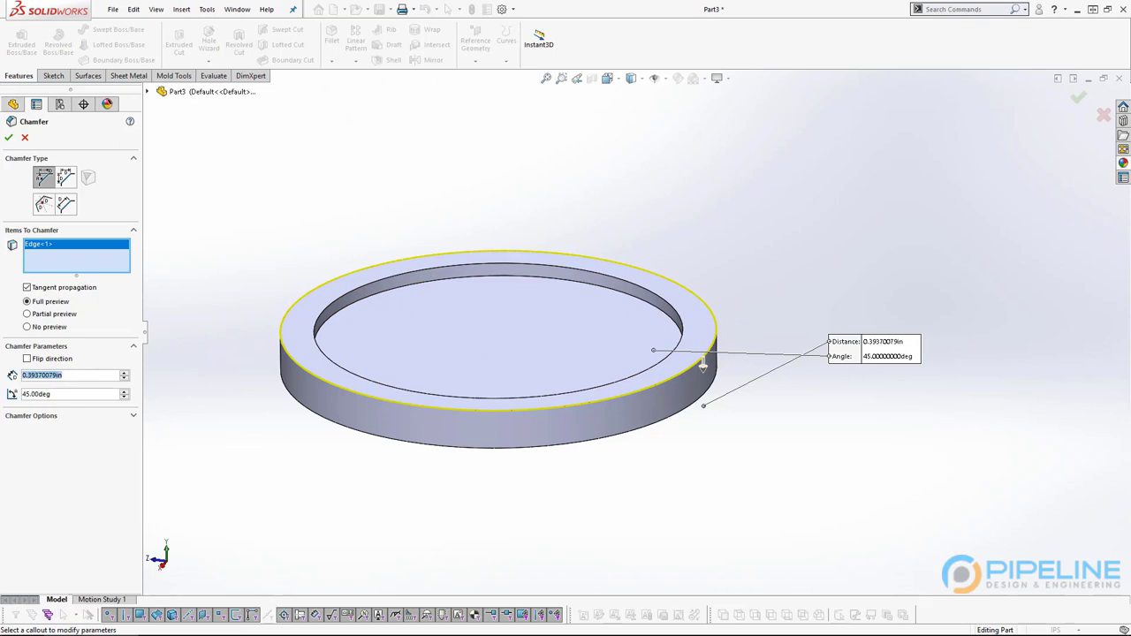
type(".1")
key("Return")
key("1")
key("Return")
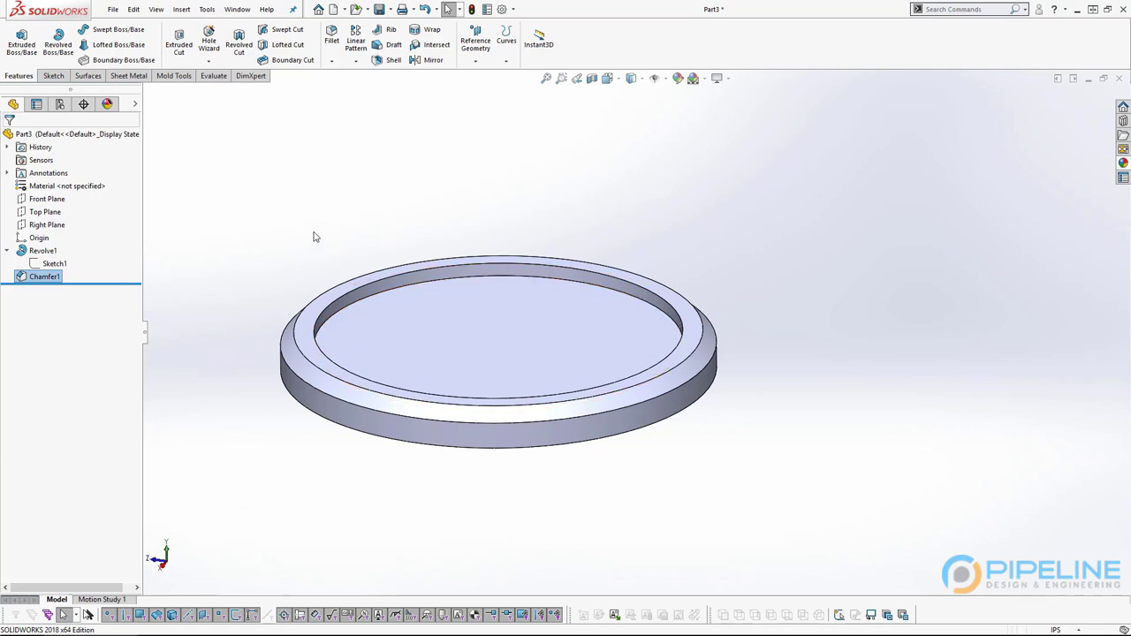
Switch windows to compare Part3's new chamfer against the reference part
key("alt+Tab")
left_click(426, 143)
key("ctrl+Tab")
left_click(693, 533)
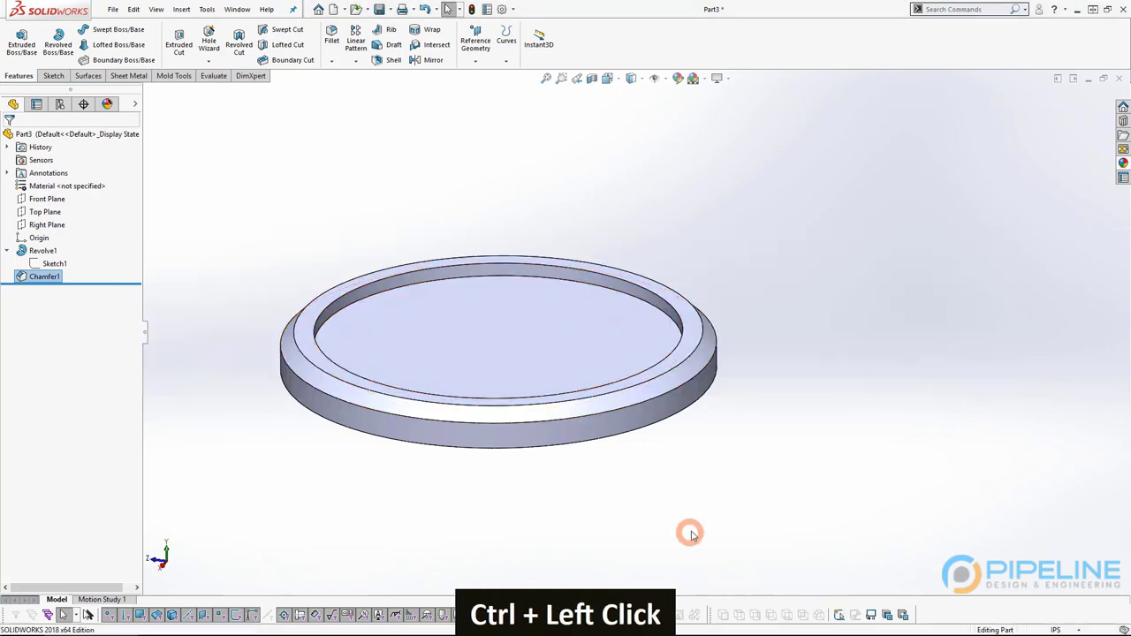
Bring up the reference Coaster L2 part showing its chamfer and two fillets
key("ctrl+Tab")
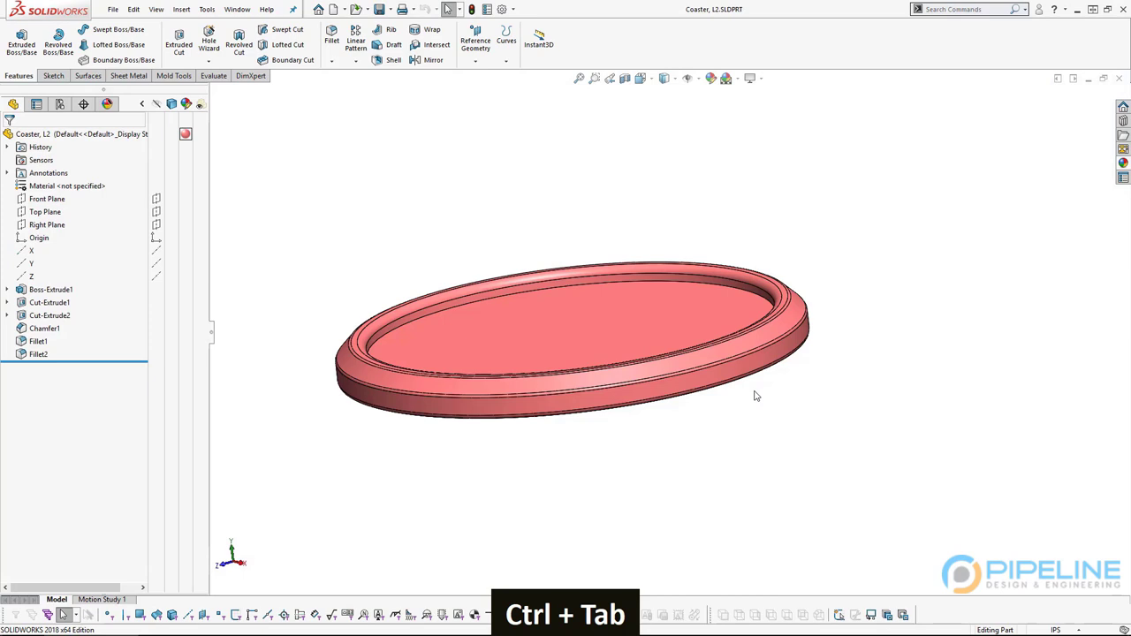
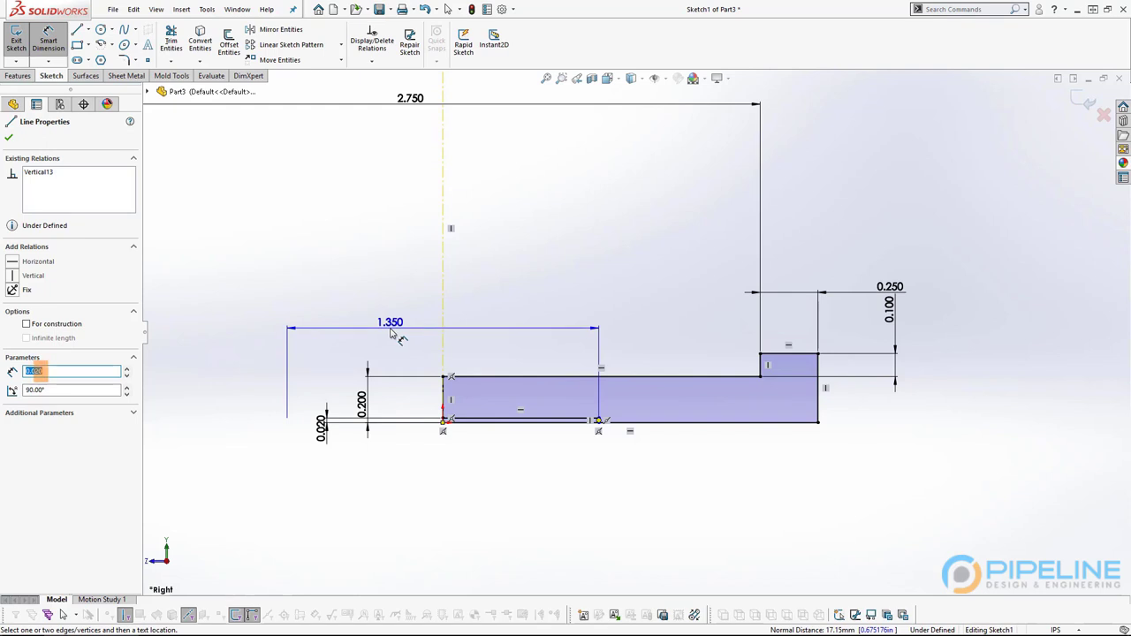
Cancel the stray 1.350 dimension and set the bottom right stretch to 0.750 in, fully defining the sketch
scroll("down", 3)
key("Escape")
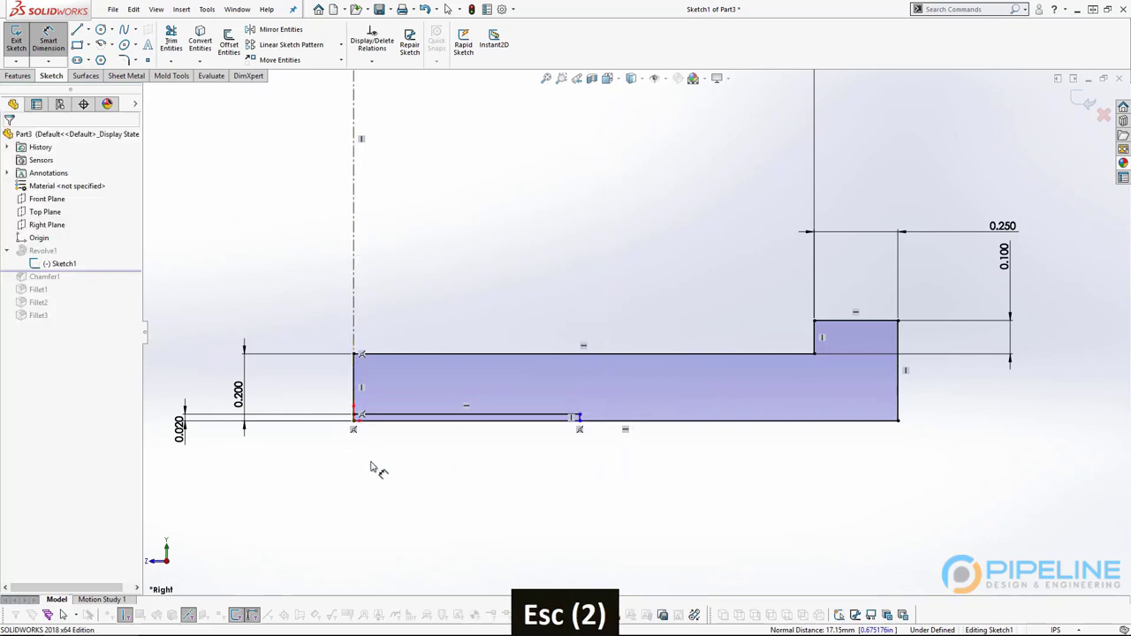
scroll("down", 3)
scroll("up", 3)
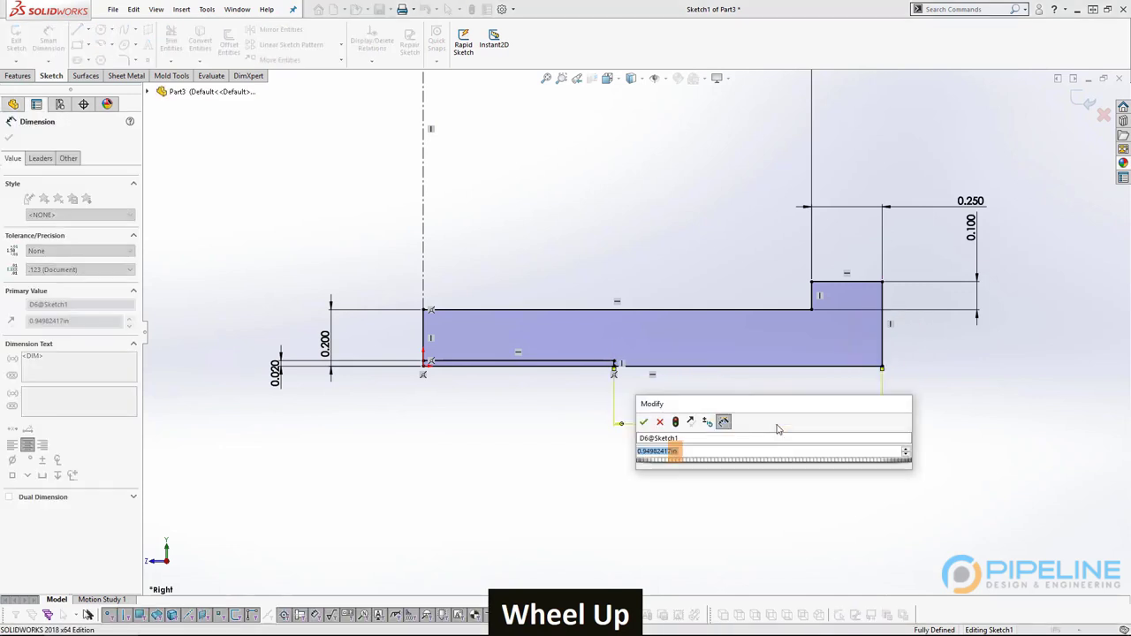
type(".75")
key("Return")
key("5")
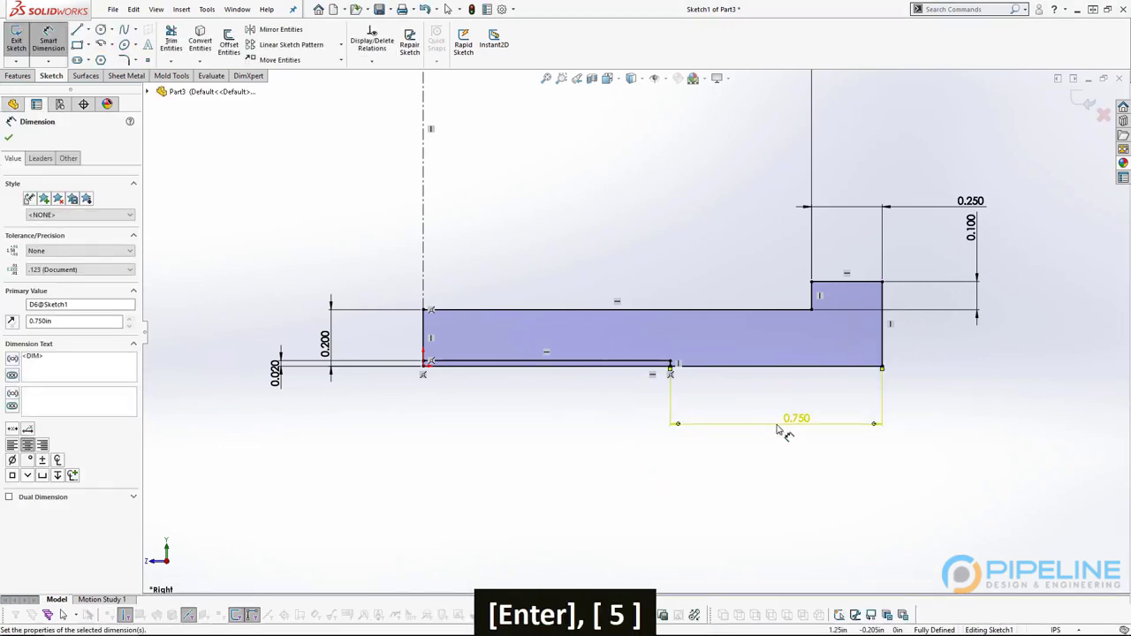
key("Escape")
scroll("up", 3)
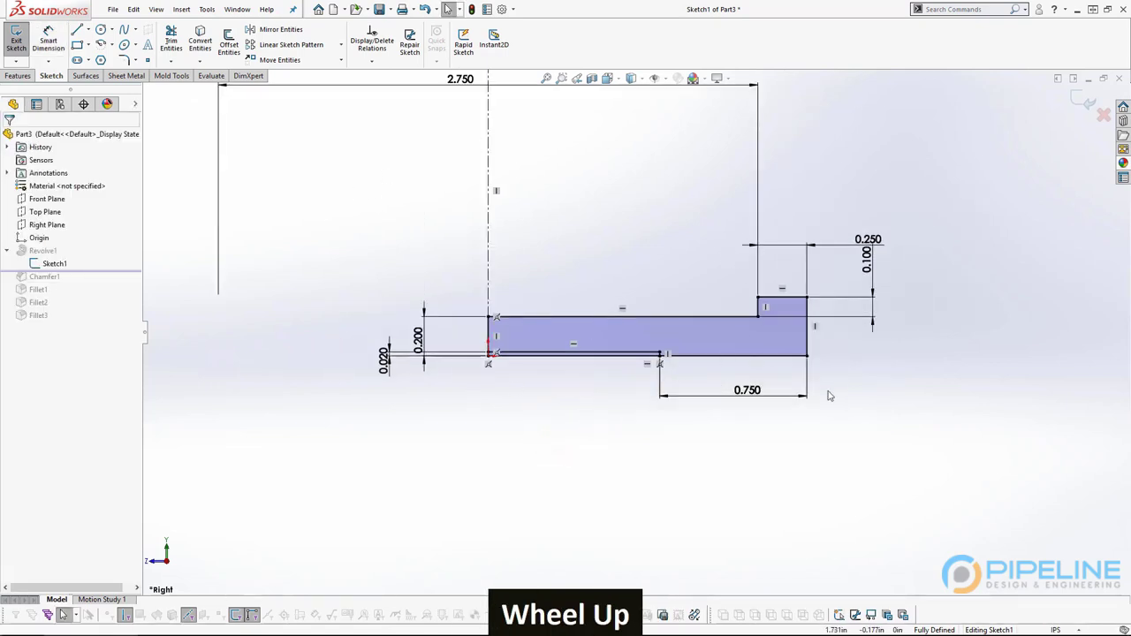
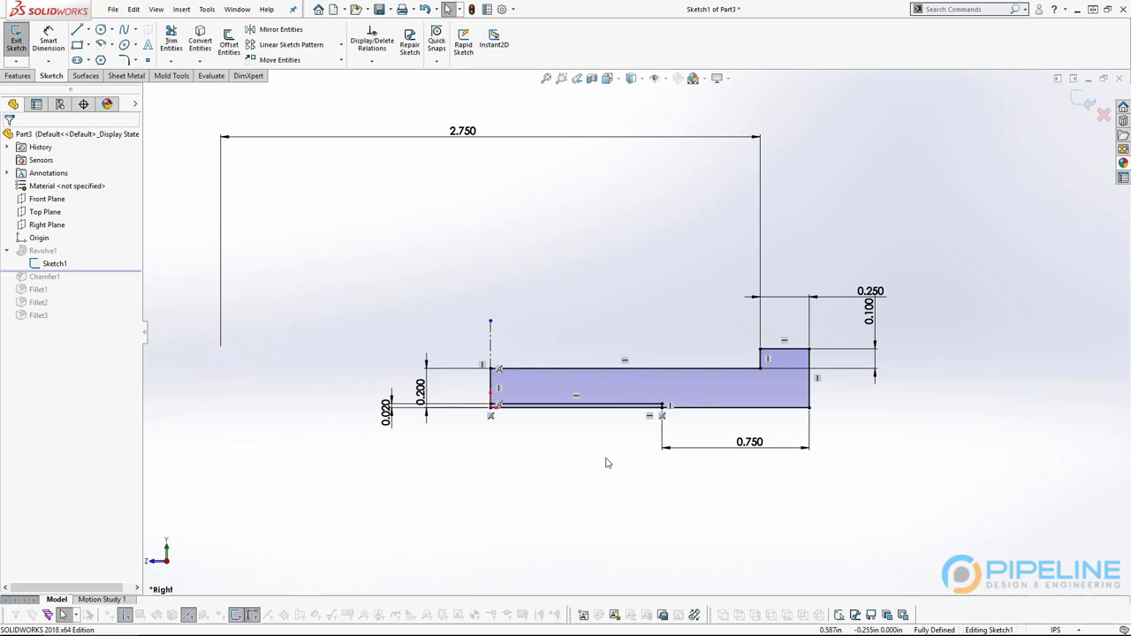
scroll("down", 3)
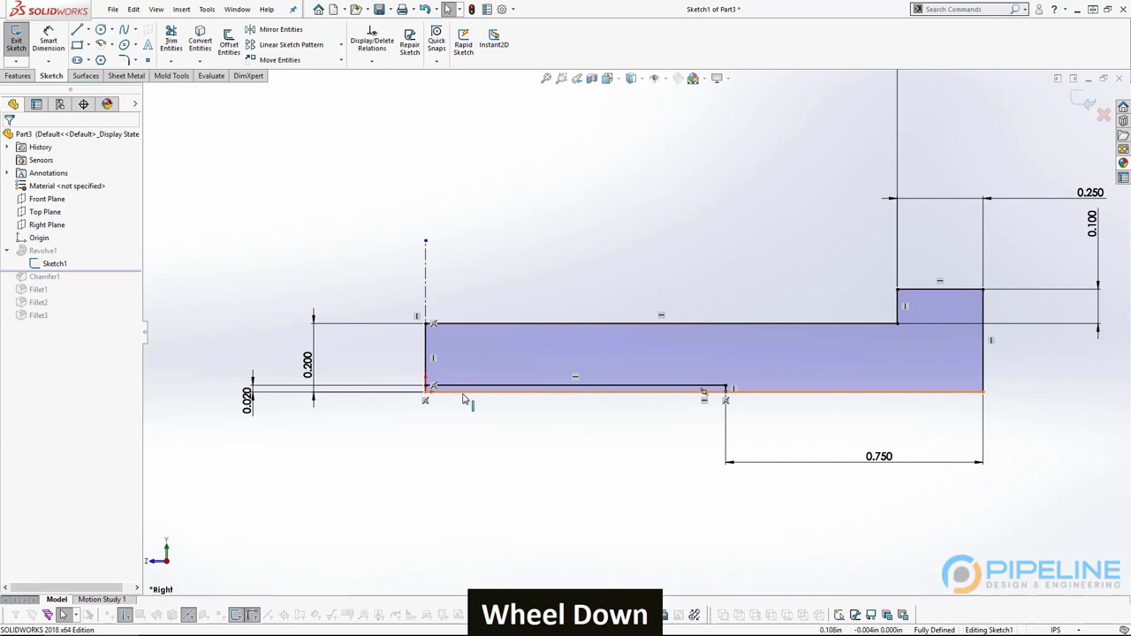